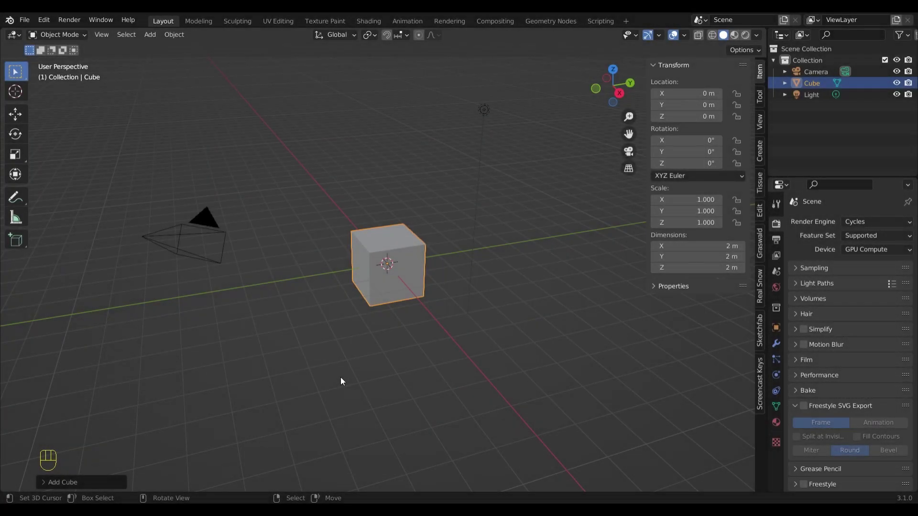
Stretch the default cube into a 2 × 2 × 6 m tower and subdivide it with loop cuts
middle_click(408, 366)
middle_click(404, 364)
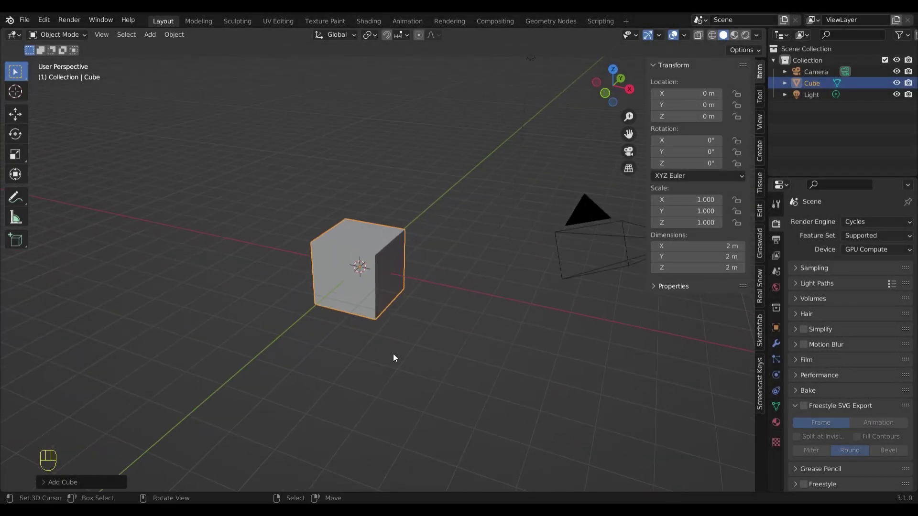
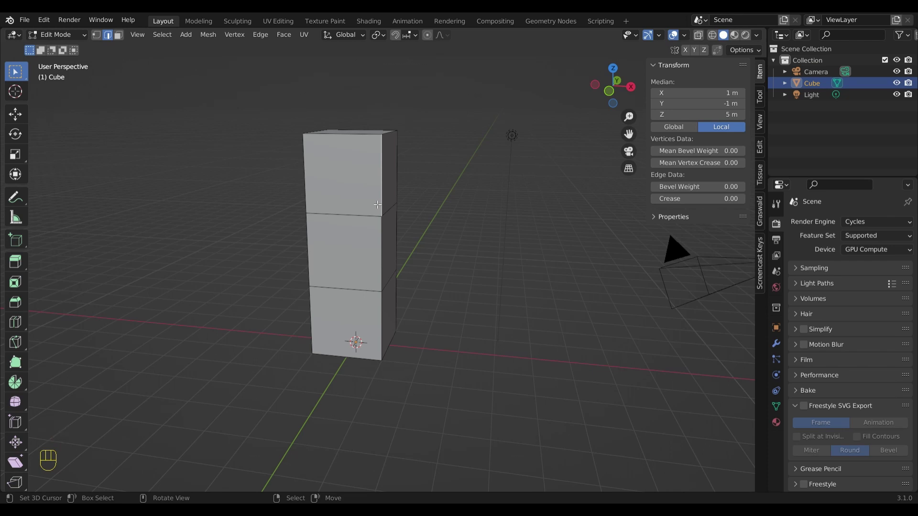
key("a")
key("w")
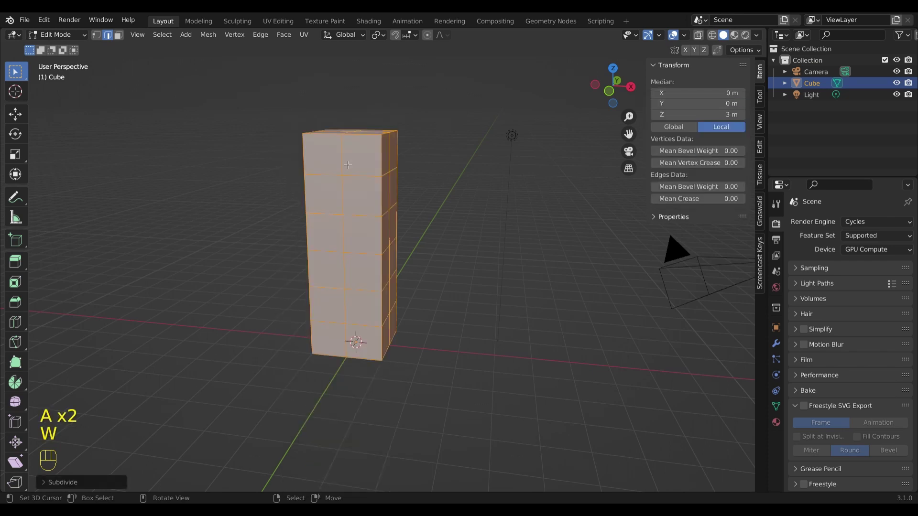
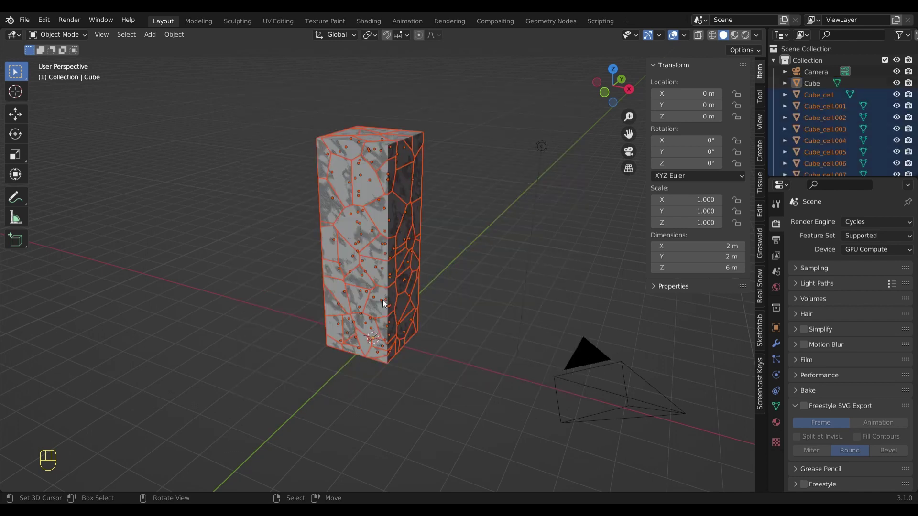
Put the cell fragments in a new Fracture collection and the original Cube in an unchecked Backup collection
key("m")
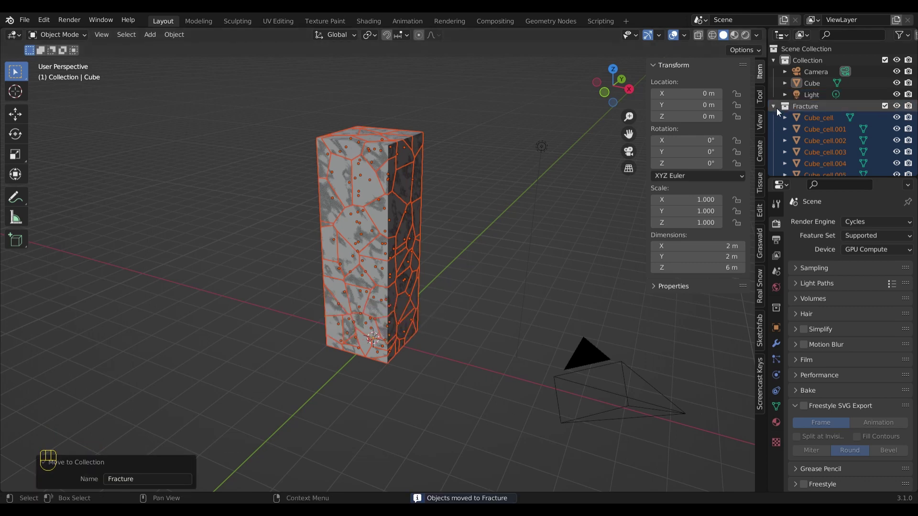
left_click_drag(775, 104, 804, 84)
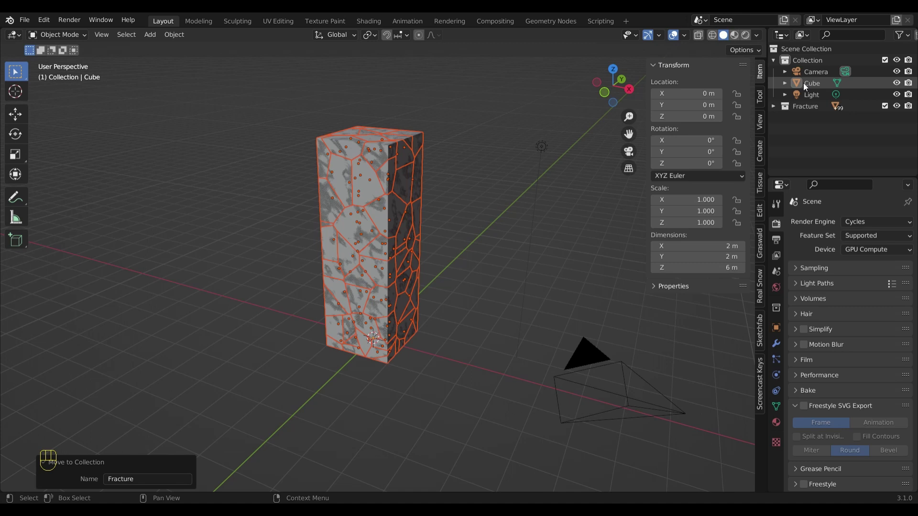
left_click(803, 87)
key("m")
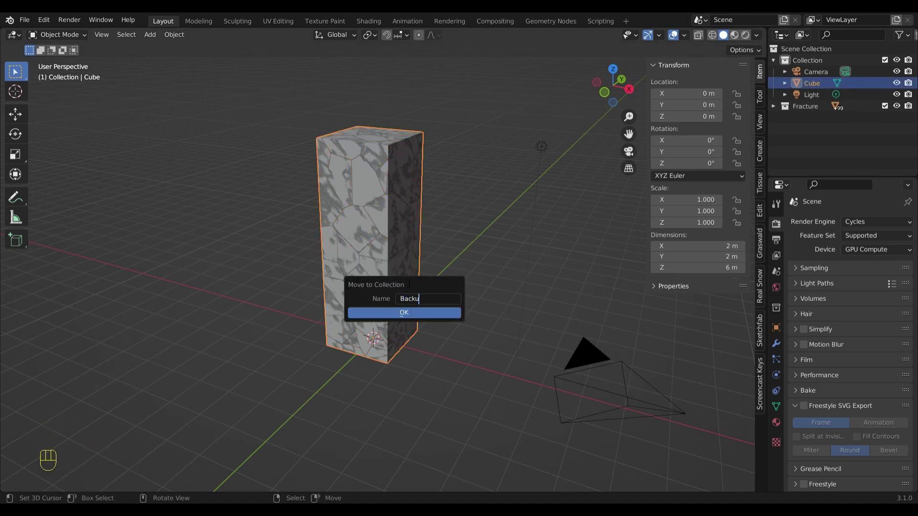
left_click(889, 109)
left_click(403, 279)
Hide the Backup collection and box-select the bottom row of fragments in front view
left_click(387, 277)
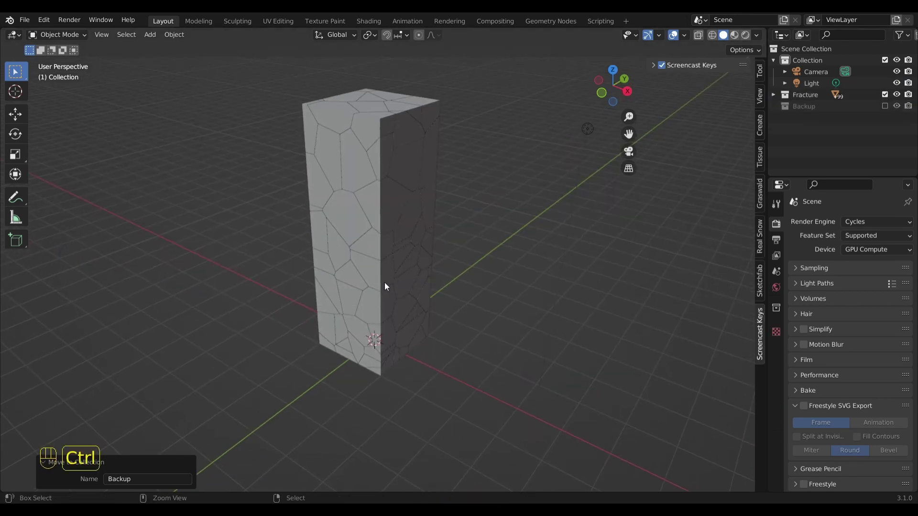
left_click_drag(391, 219, 455, 267)
left_click_drag(434, 278, 489, 214)
left_click_drag(464, 302, 420, 288)
left_click_drag(392, 317, 345, 361)
left_click_drag(373, 411, 477, 384)
left_click_drag(339, 380, 647, 402)
left_click_drag(446, 377, 492, 388)
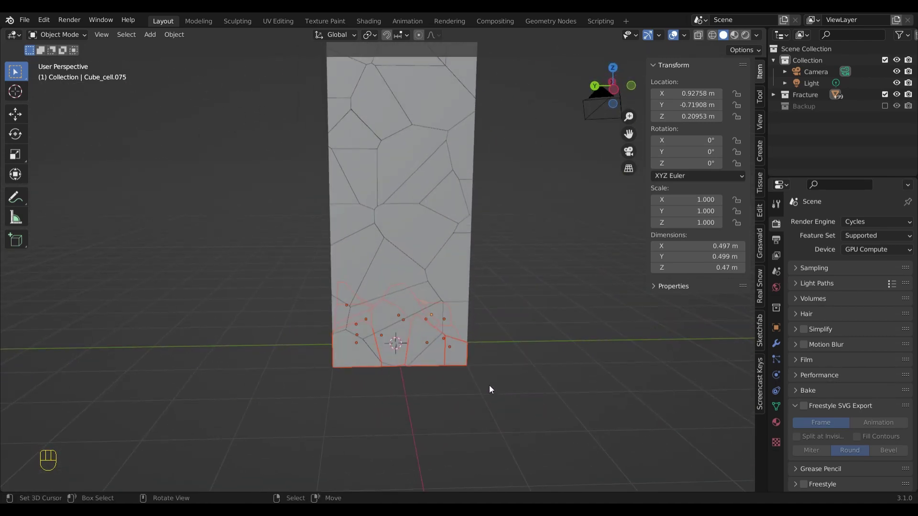
Move the selected bottom fragments into a new collection named Base
key("m")
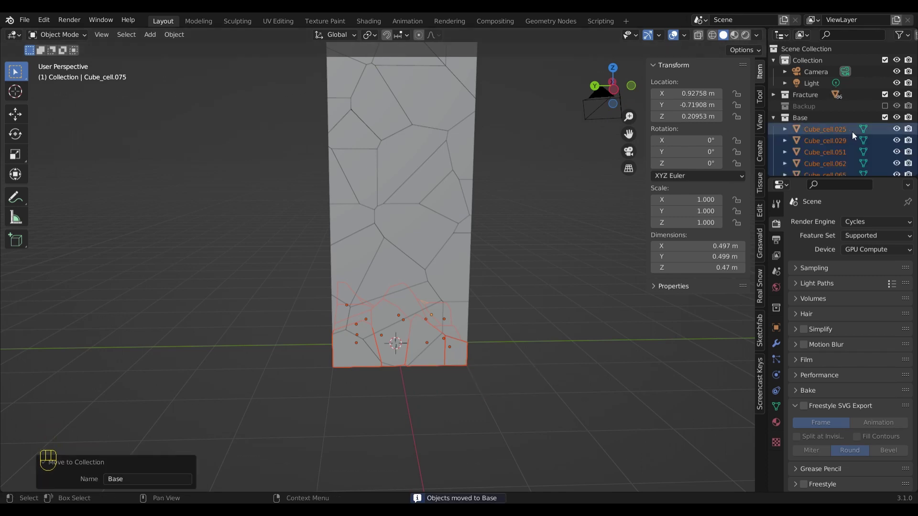
left_click(889, 121)
left_click_drag(503, 291, 510, 239)
left_click(510, 239)
left_click(890, 123)
left_click_drag(562, 257, 474, 333)
middle_click(479, 323)
left_click(459, 311)
left_click_drag(466, 334, 462, 362)
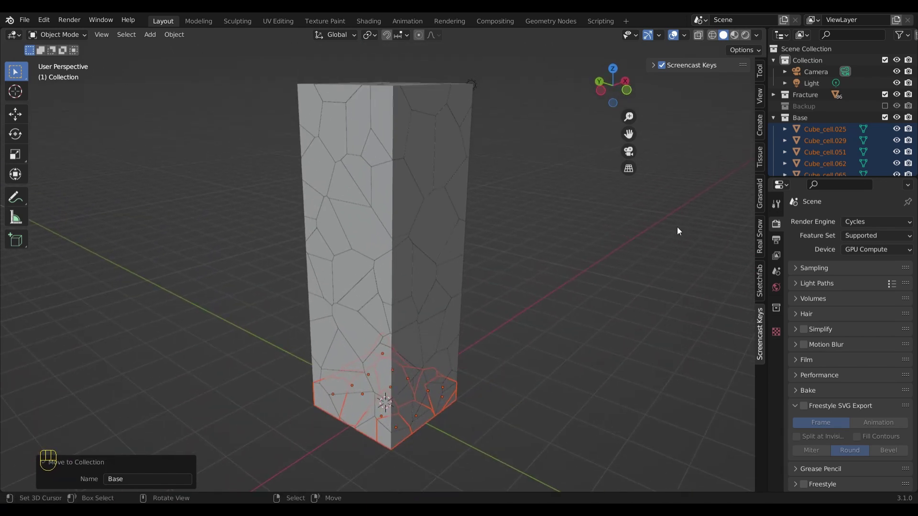
Open a Geometry Node Editor below the viewport with Cube_cell.050 moved to the Scene Collection
key("a")
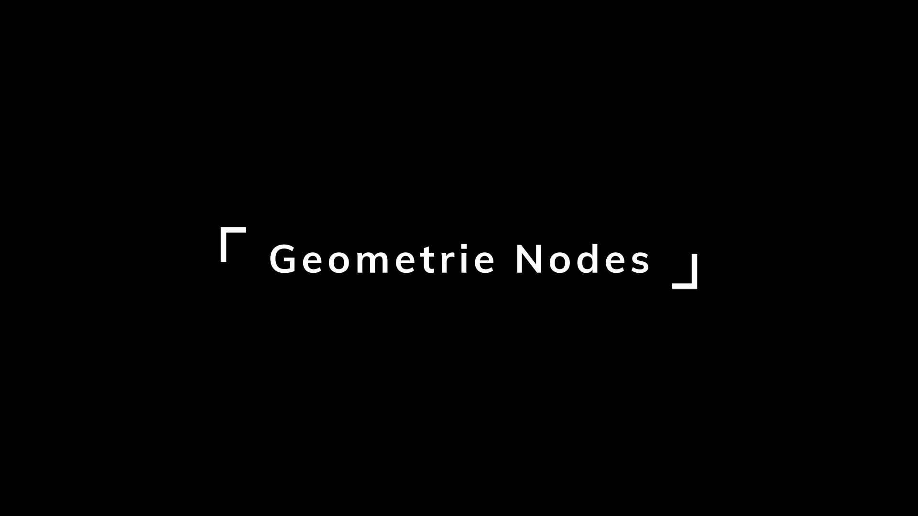
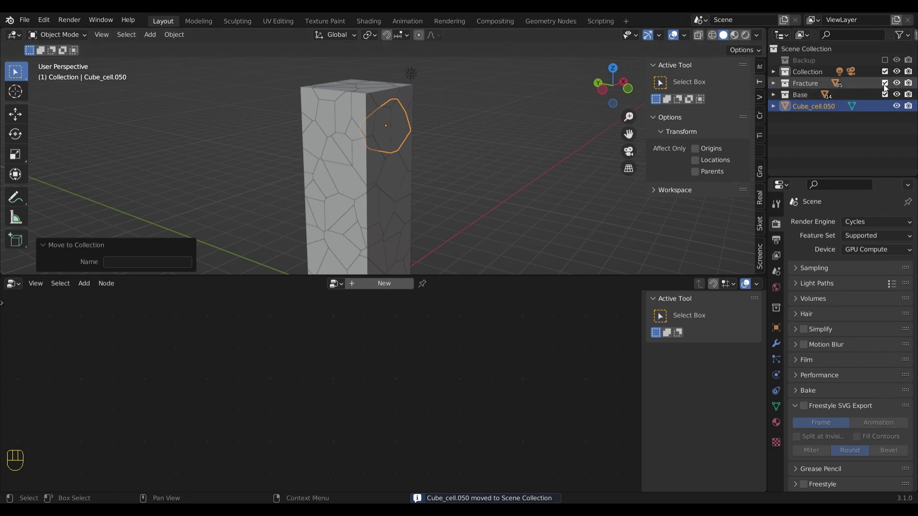
Hide the Fracture and Base collections and create a new Geometry Nodes tree on Cube_cell.050
left_click_drag(883, 86, 889, 99)
left_click_drag(427, 167, 422, 175)
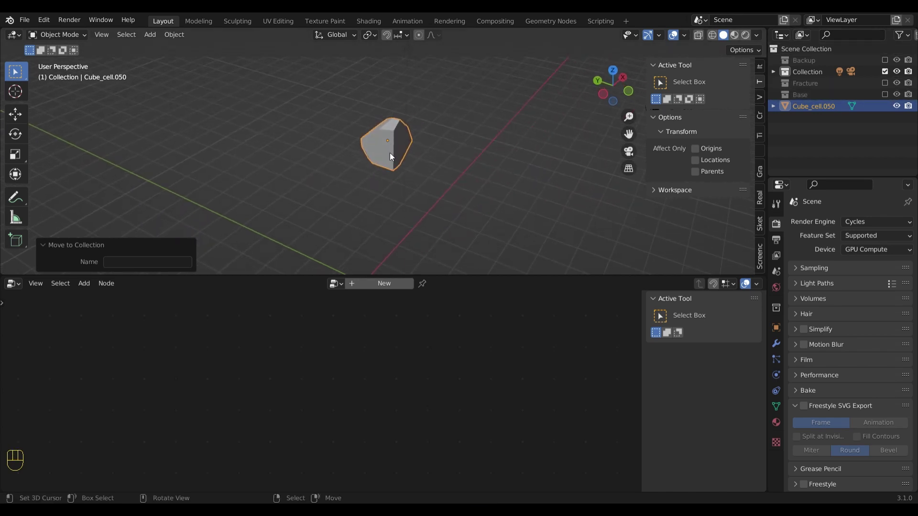
left_click_drag(425, 285, 419, 286)
left_click(428, 285)
left_click_drag(406, 287, 420, 229)
left_click_drag(429, 219, 539, 197)
left_click_drag(443, 193, 446, 169)
middle_click(445, 169)
left_click(791, 47)
Add a Plain Axes empty at the origin via Shift+A
key("shift+a")
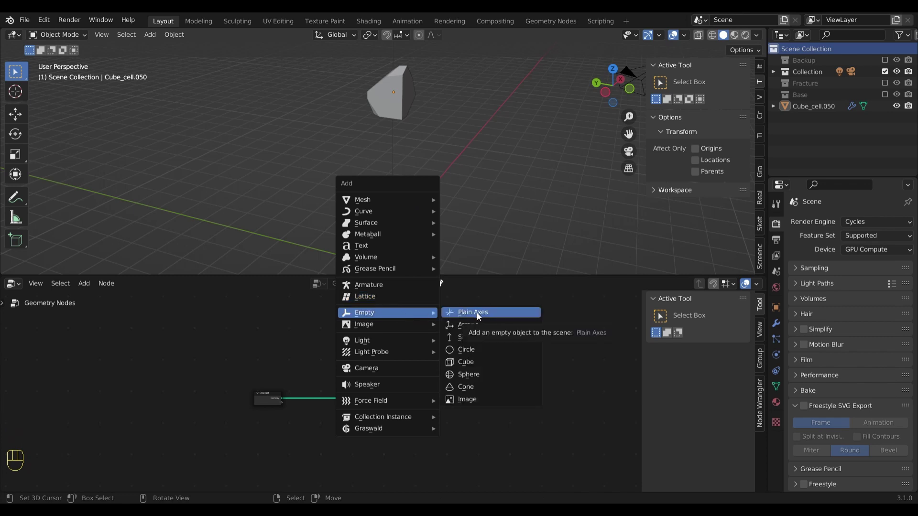
middle_click(433, 238)
right_click(417, 92)
middle_click(395, 368)
left_click(397, 382)
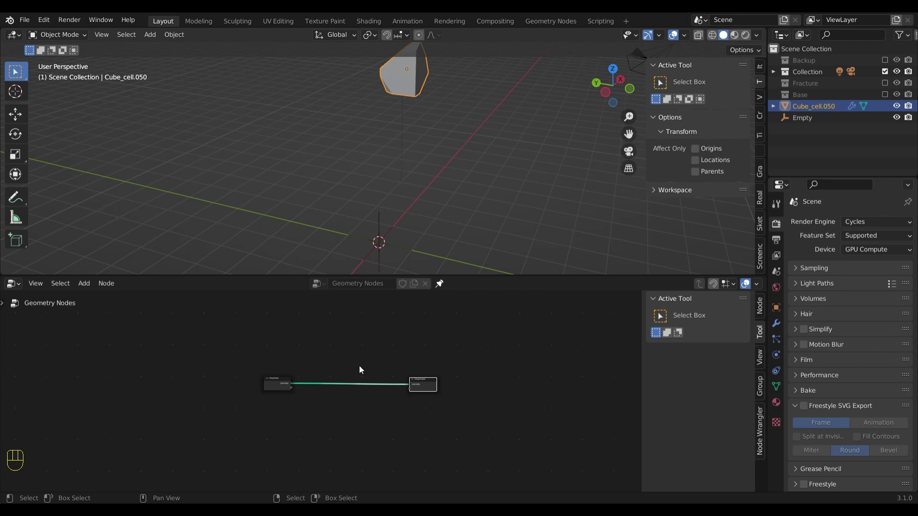
Add a Set Position node and drag the Empty in as an Object Info node
right_click(365, 342)
key("shift+a")
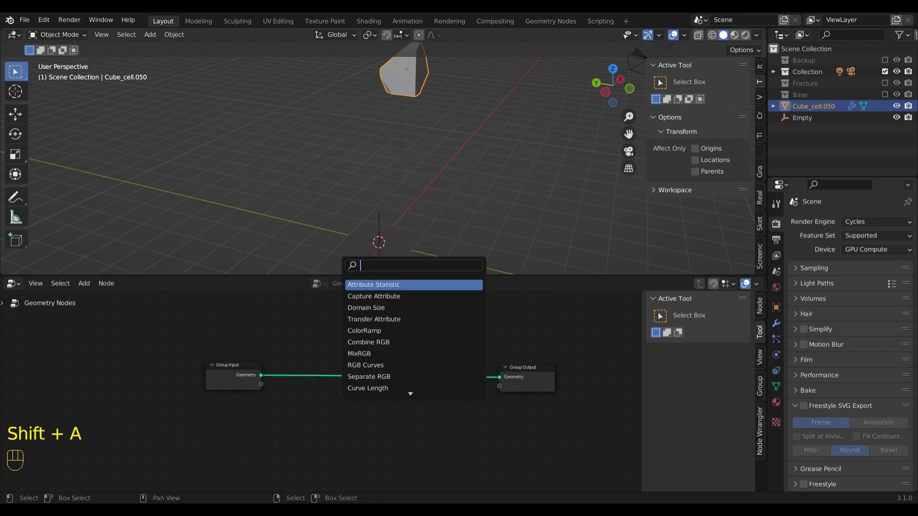
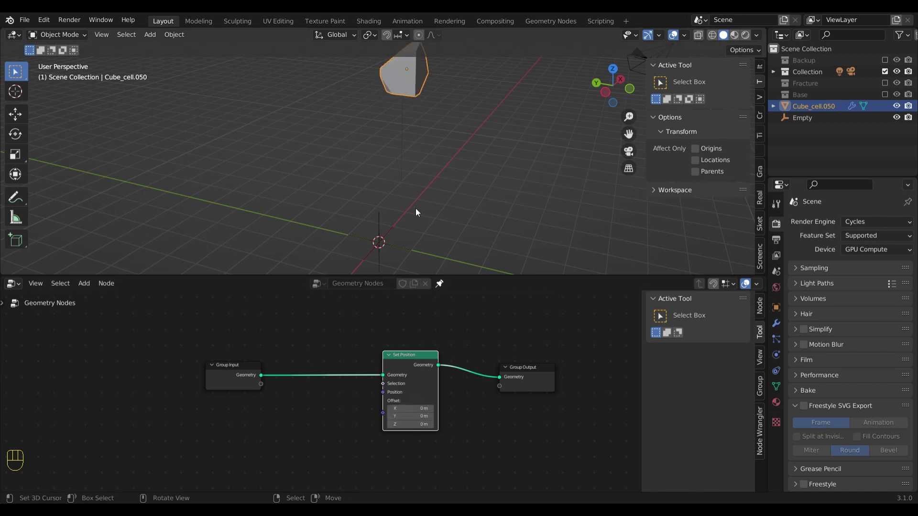
left_click_drag(785, 124, 128, 466)
middle_click(181, 443)
left_click(240, 405)
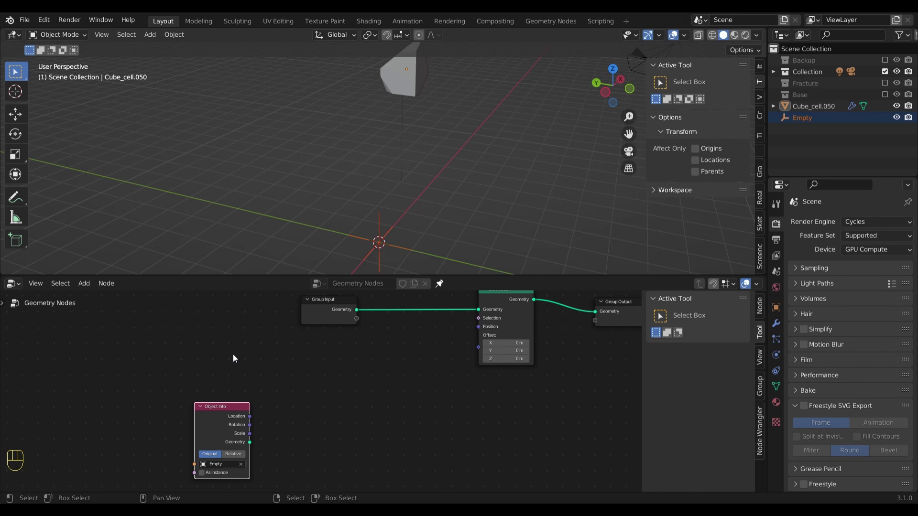
Add a Geometry Proximity node placed above the Object Info node
key("shift+a")
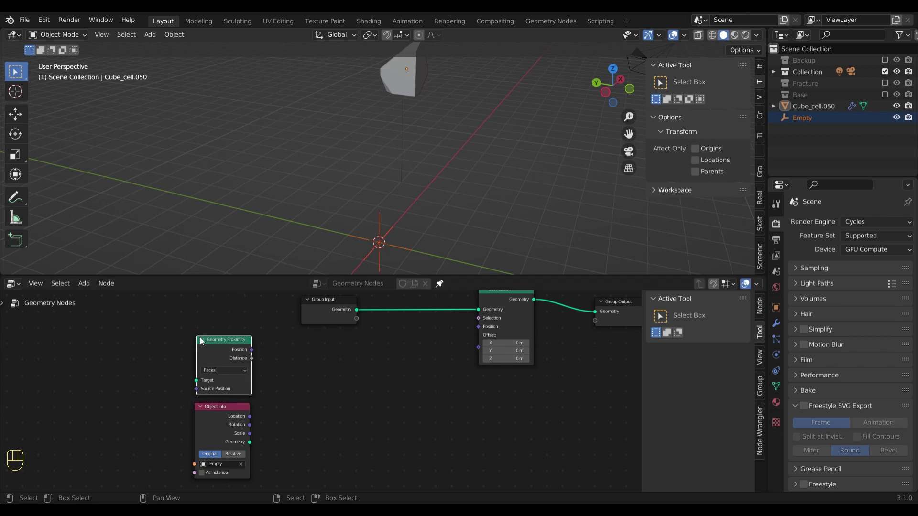
left_click(221, 410)
left_click_drag(231, 350, 225, 351)
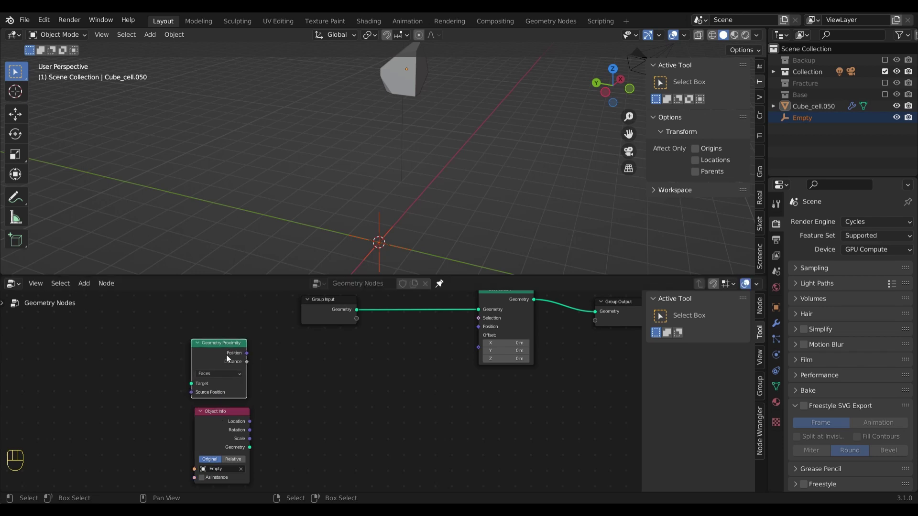
right_click(338, 388)
Add a Vector Math node taking proximity Position and Empty Location, feeding the Set Position offset
key("shift+a")
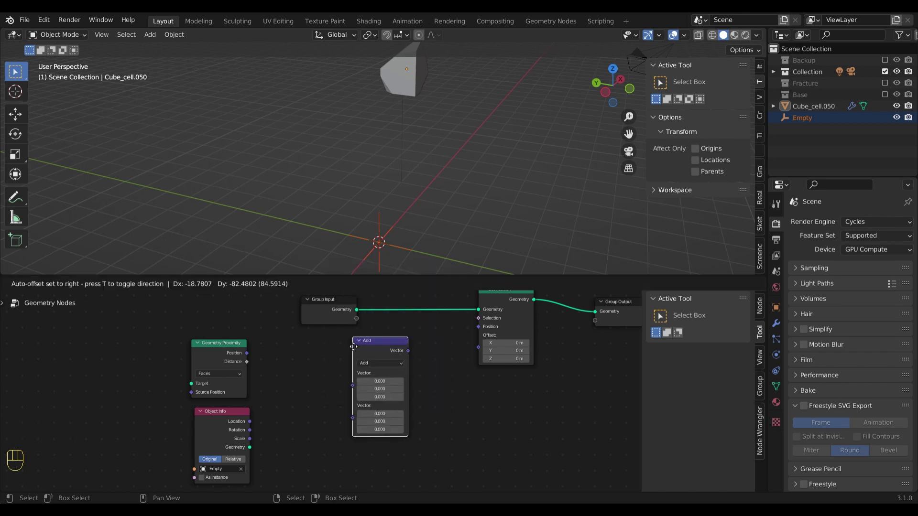
left_click_drag(251, 355, 264, 435)
left_click_drag(253, 425, 301, 419)
left_click_drag(324, 385, 317, 372)
left_click_drag(356, 377, 477, 340)
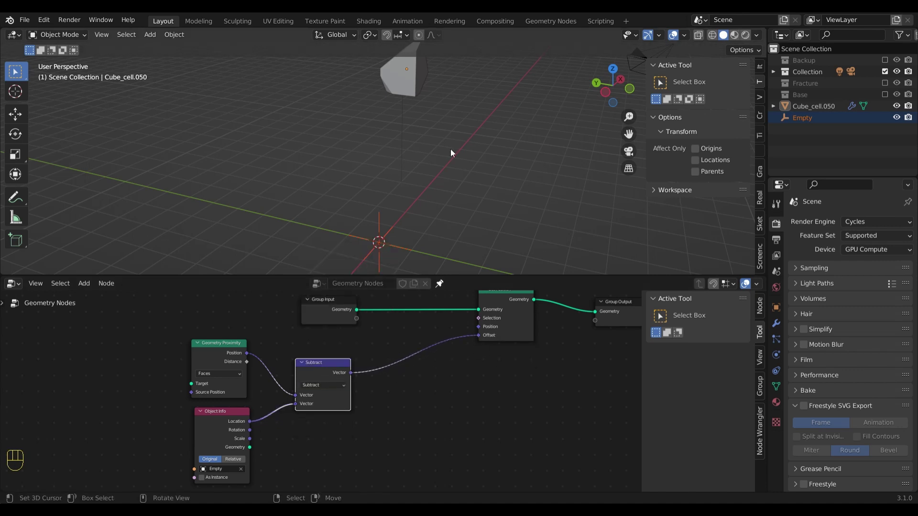
Move the Empty to test the fragment's response and set the vector node to Subtract
key("g")
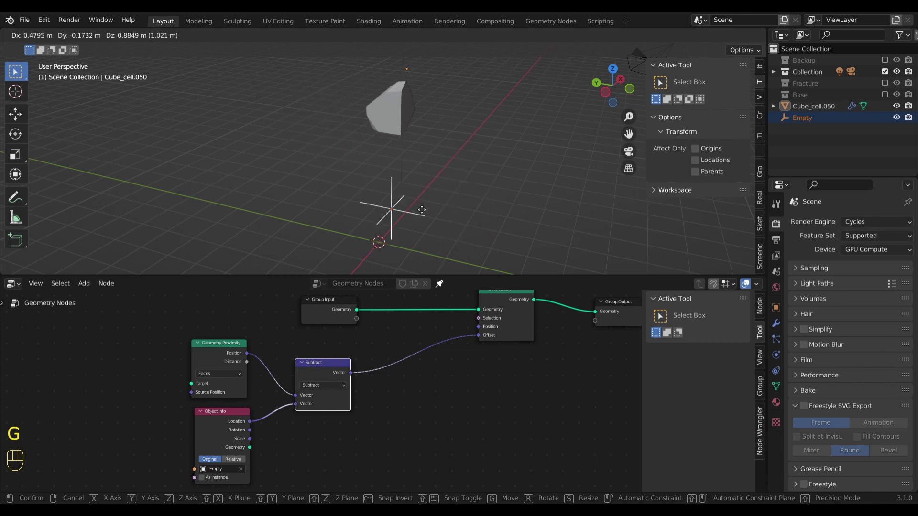
key("Escape")
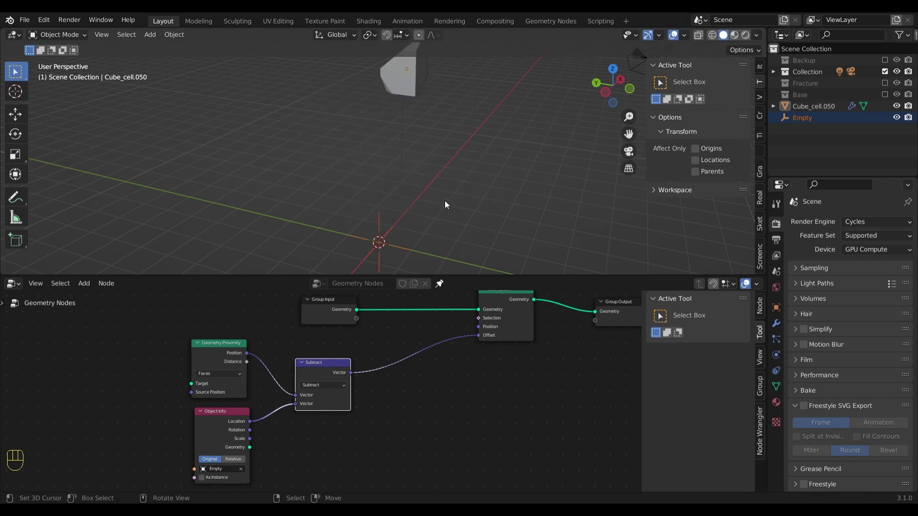
left_click(335, 366)
left_click(219, 418)
left_click(312, 378)
middle_click(385, 372)
Add Separate XYZ and Combine XYZ nodes and link only X and Y between them
key("shift+a")
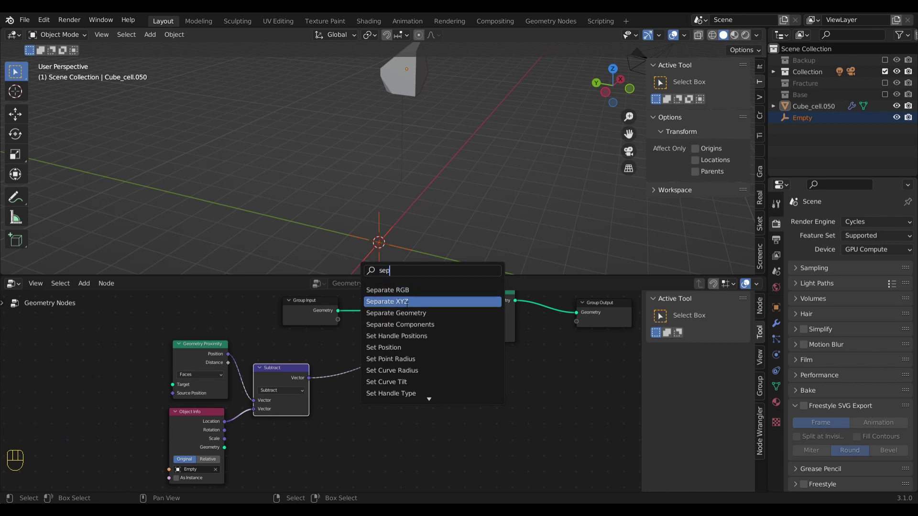
left_click(364, 360)
key("shift+a")
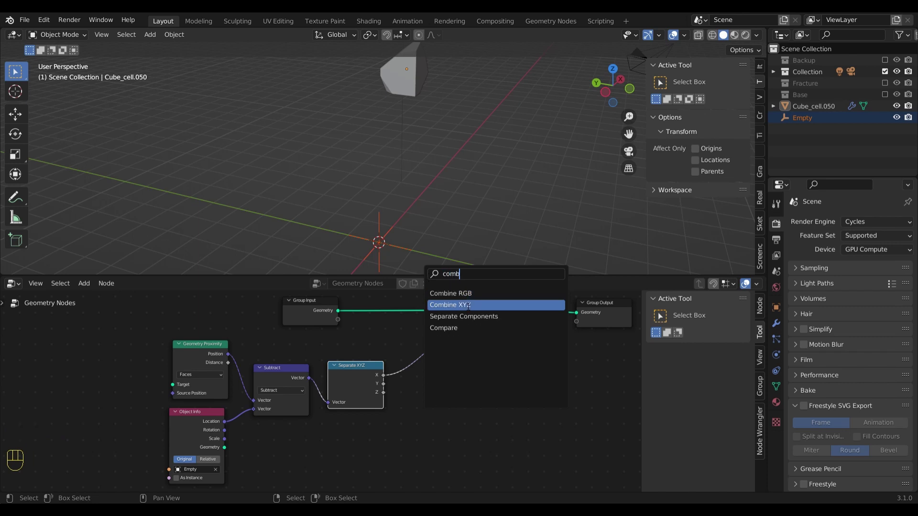
middle_click(450, 362)
left_click_drag(374, 390, 393, 378)
middle_click(383, 394)
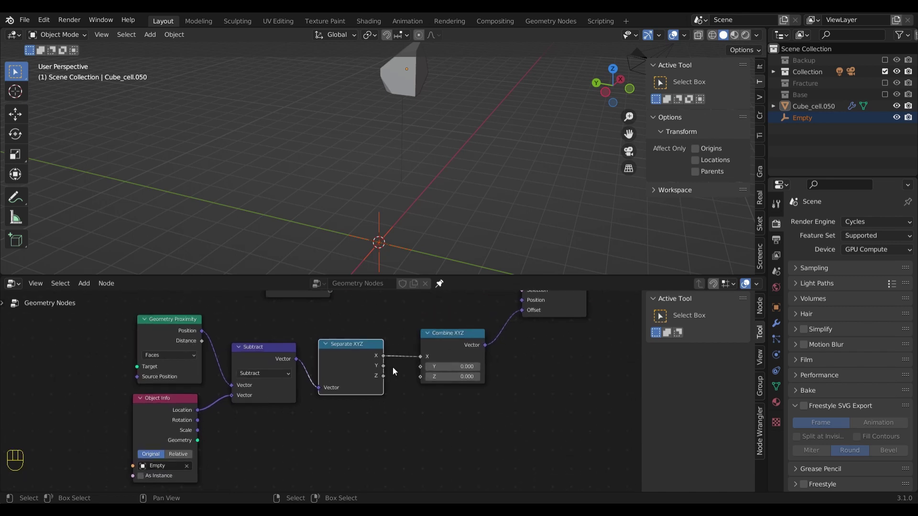
left_click_drag(386, 368, 506, 360)
Add a Multiply vector node scaling by Z into the offset, then move the Empty along Z to test
key("shift+a")
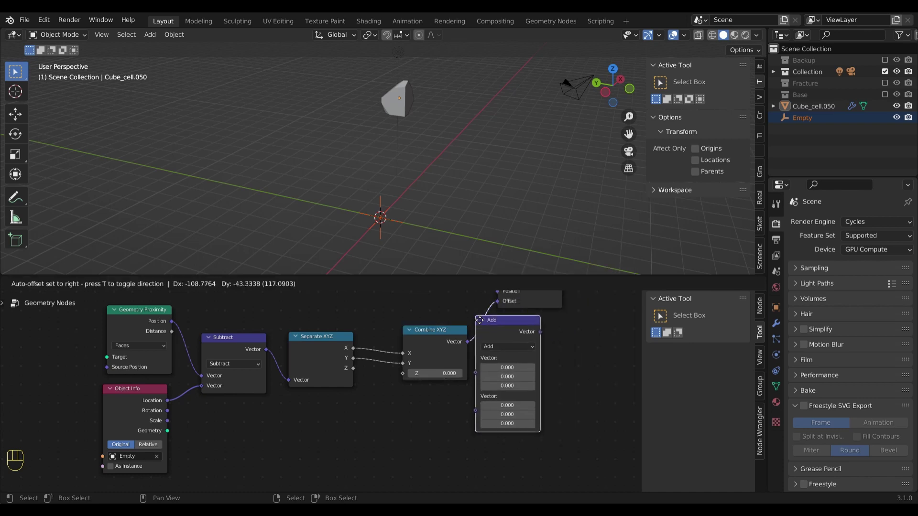
left_click_drag(545, 343, 538, 321)
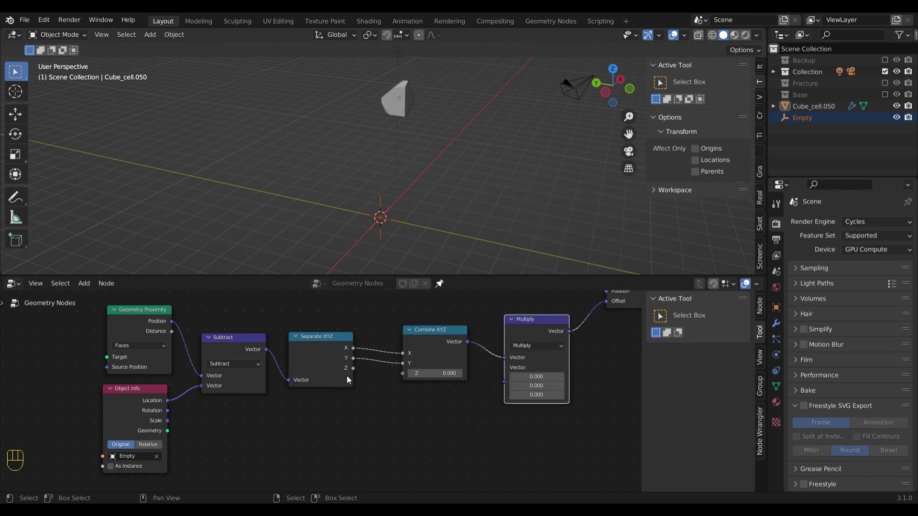
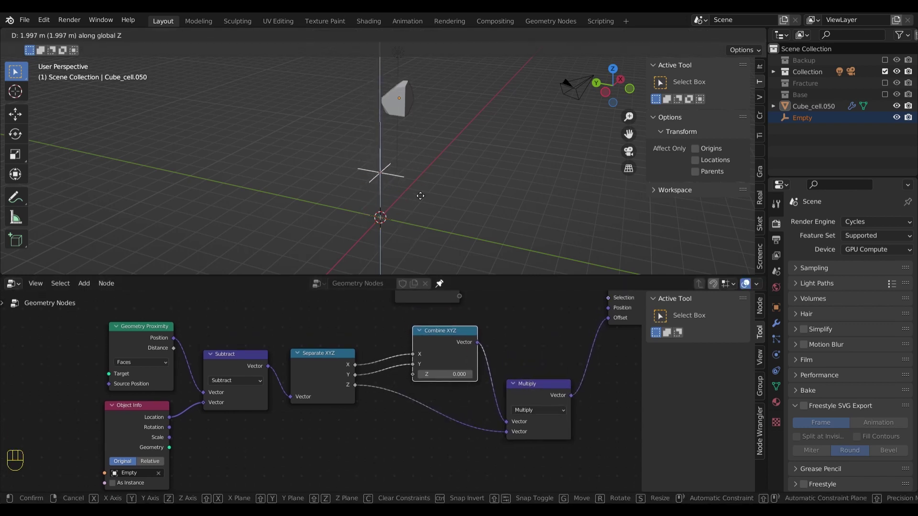
key("Escape")
left_click(148, 466)
left_click(397, 213)
key("g")
key("z")
left_click(403, 205)
left_click_drag(426, 201, 425, 262)
Move the Empty up and down along Z to check how the fragment currently reacts
left_click(417, 220)
key("g")
key("z")
key("Escape")
left_click_drag(405, 184, 412, 239)
left_click_drag(425, 214, 440, 247)
left_click(337, 363)
Insert a Map Range on Z from -3 to 3 into the Multiply node and test along Z
key("shift+a")
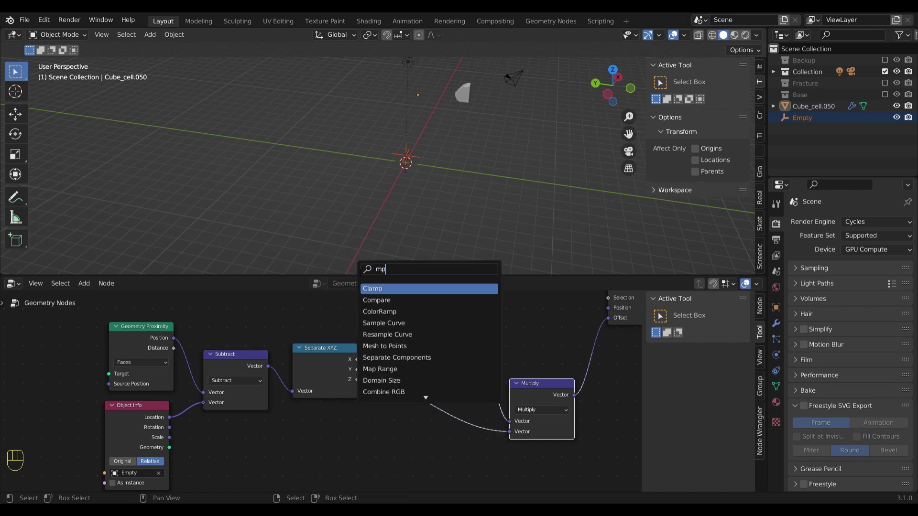
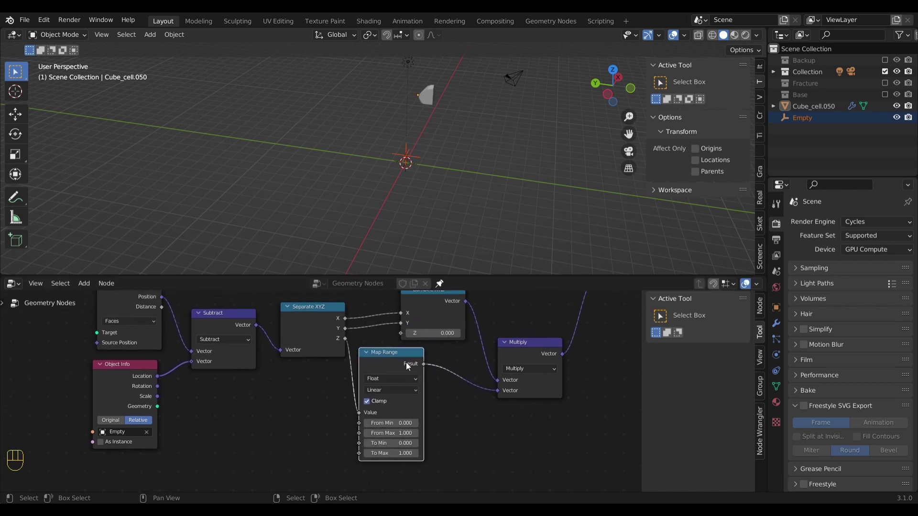
left_click_drag(414, 189, 419, 170)
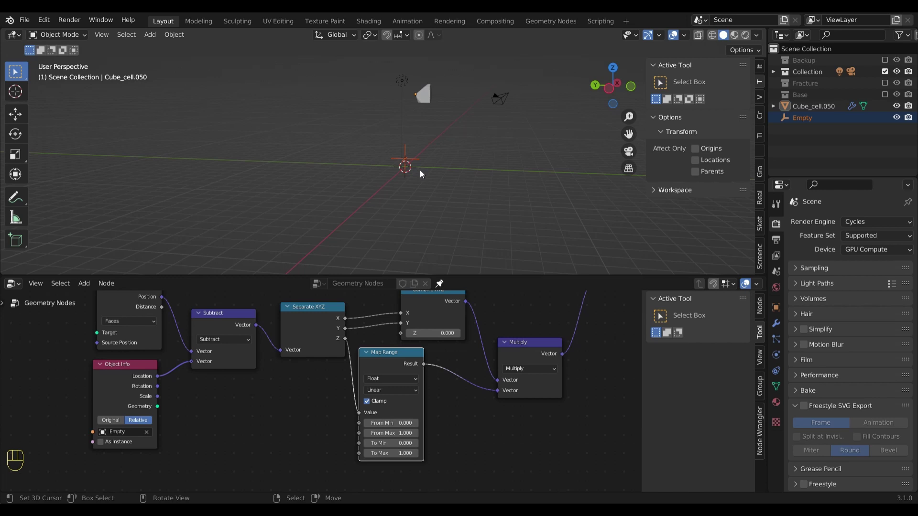
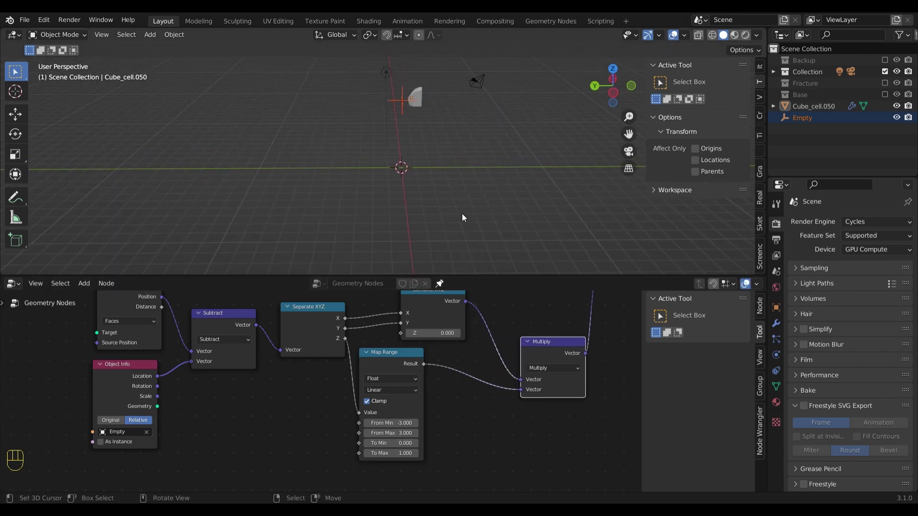
key("g")
key("z")
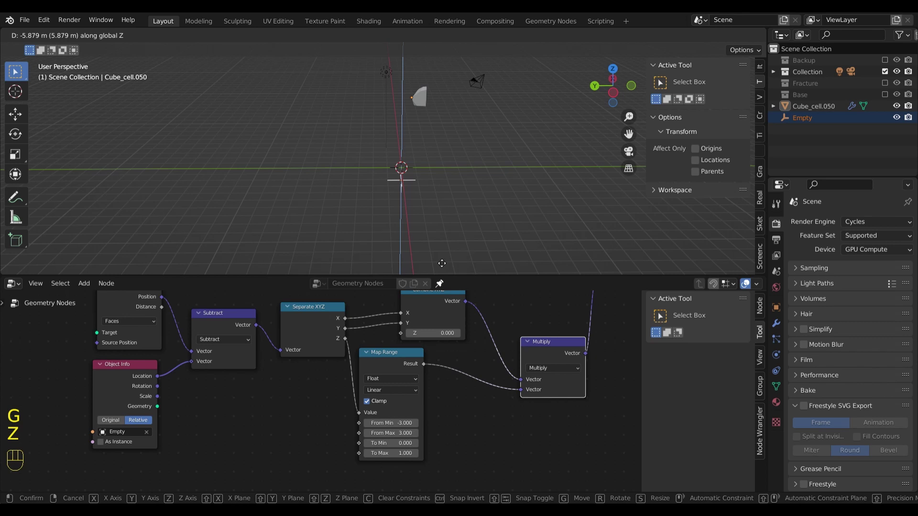
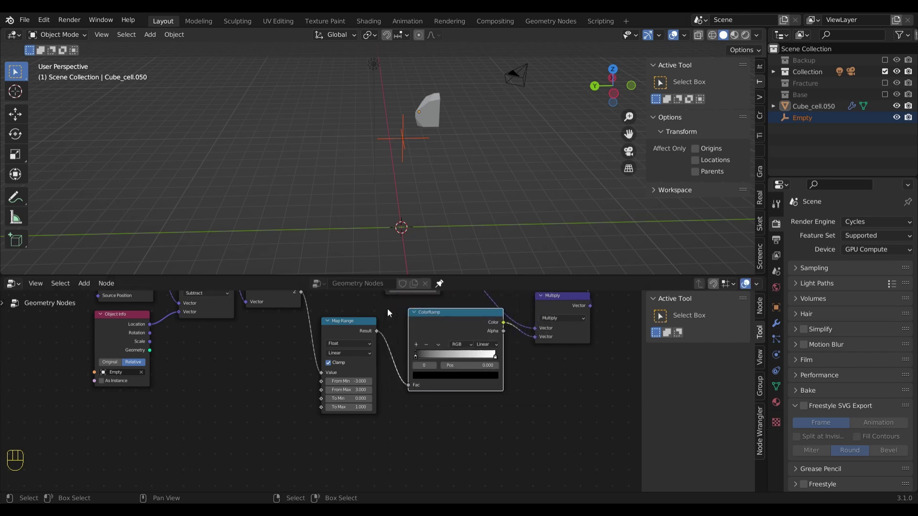
Insert a ColorRamp between Map Range and Multiply with a white middle stop at 0.5
left_click(461, 320)
left_click(349, 332)
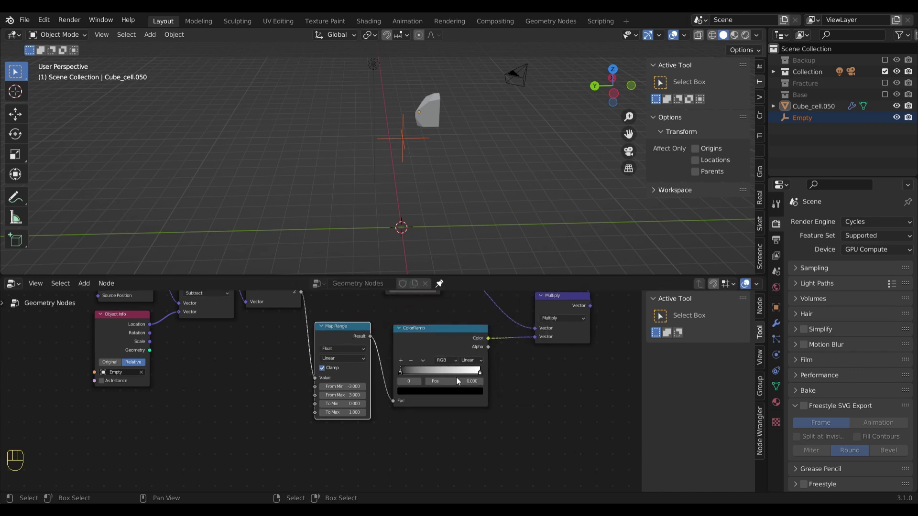
left_click_drag(478, 375, 427, 374)
left_click(403, 363)
left_click_drag(433, 375, 485, 377)
left_click(450, 395)
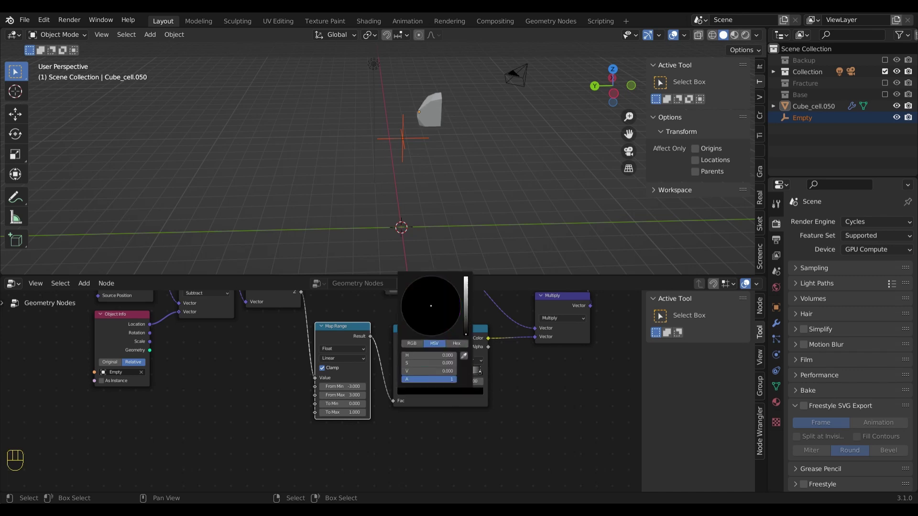
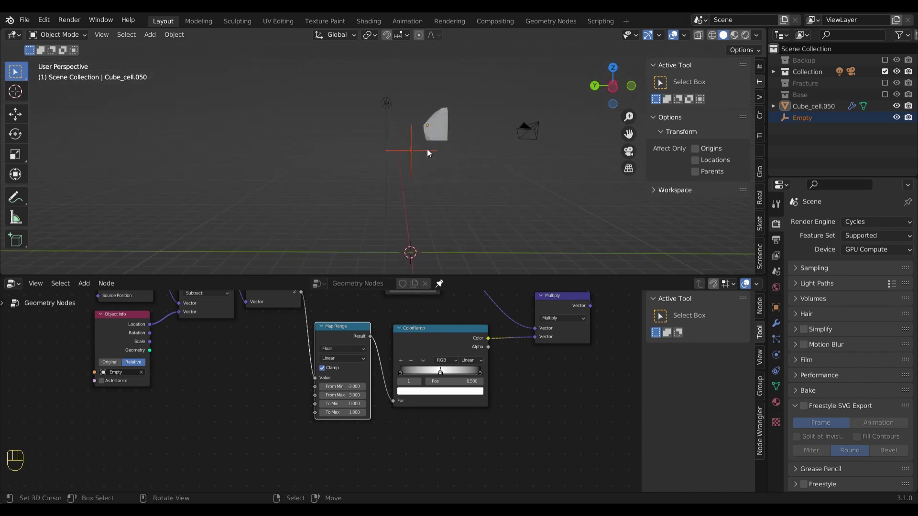
Move the Empty along Z to test the ramped falloff
key("g")
key("z")
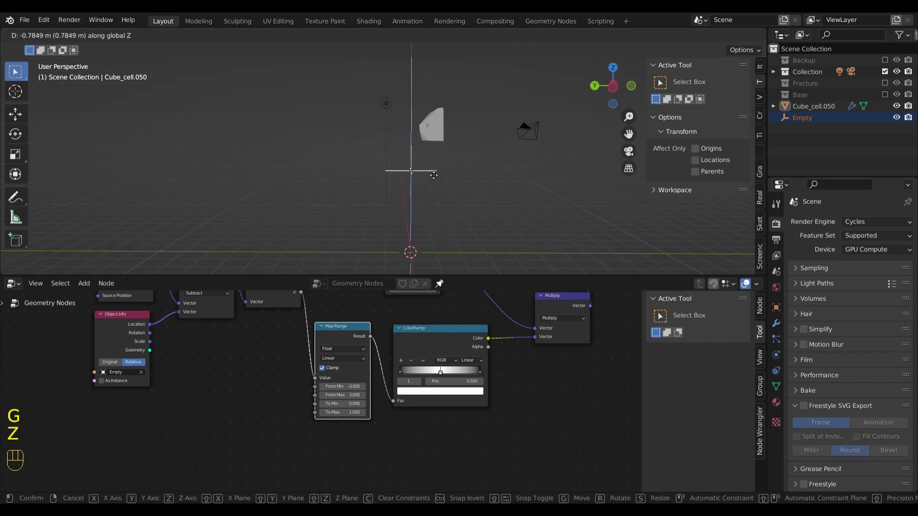
left_click(426, 187)
left_click_drag(443, 188, 454, 181)
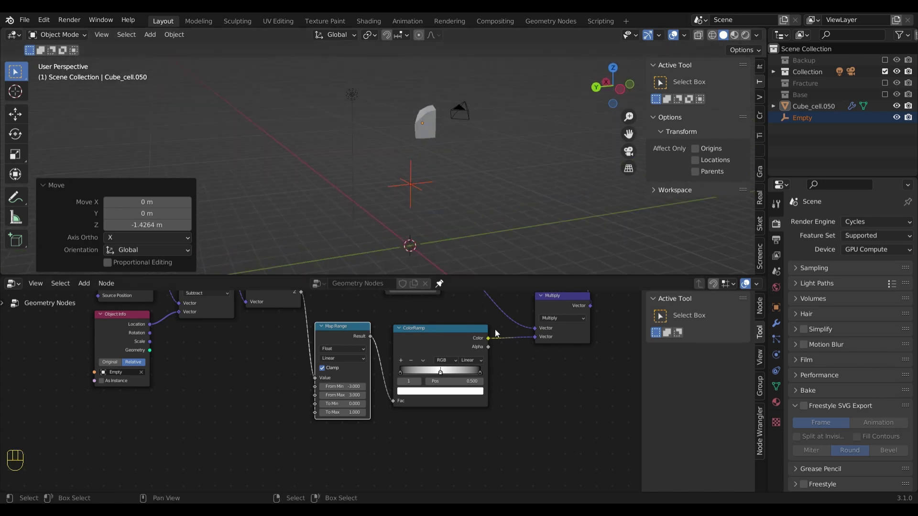
Insert a Multiply math node at 1.5 after the ColorRamp and test by moving the empty on Z
left_click(564, 308)
middle_click(480, 339)
left_click(421, 324)
key("shift+a")
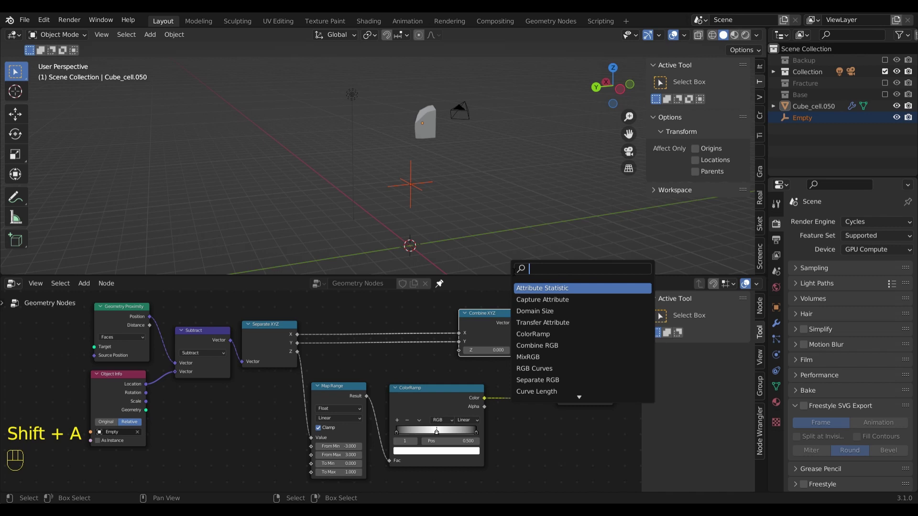
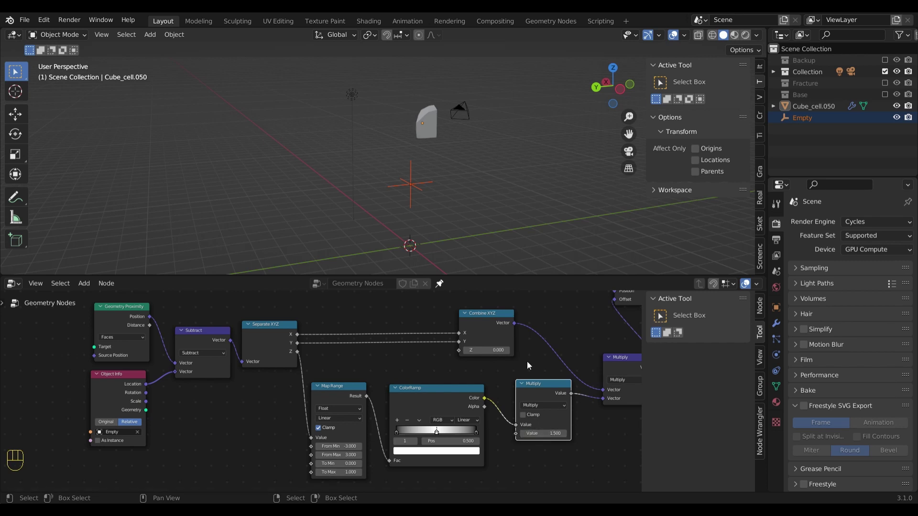
key("g")
key("z")
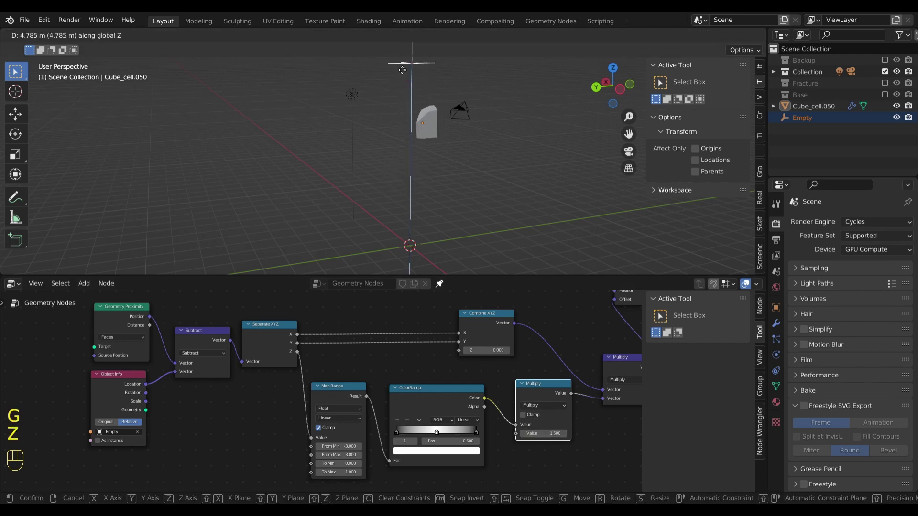
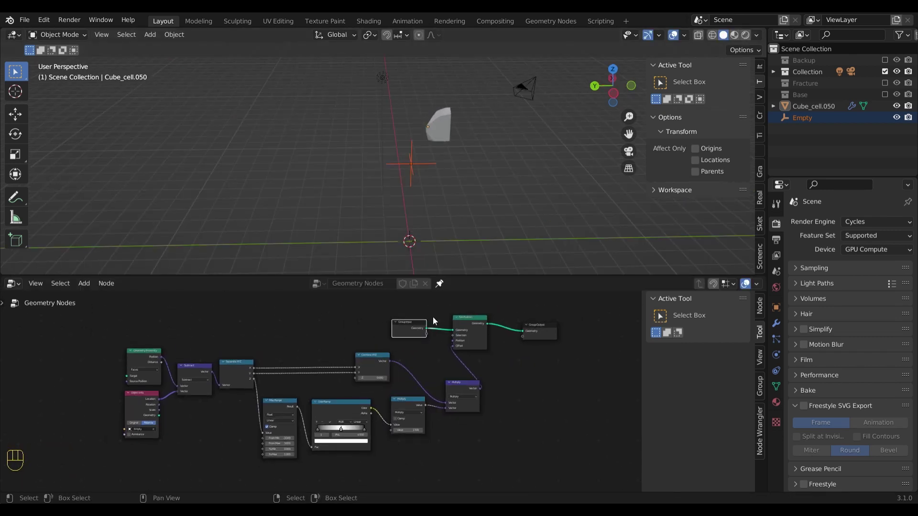
Show the Fracture collection and select all fragments with Cube_cell.050 active
key("alt+w")
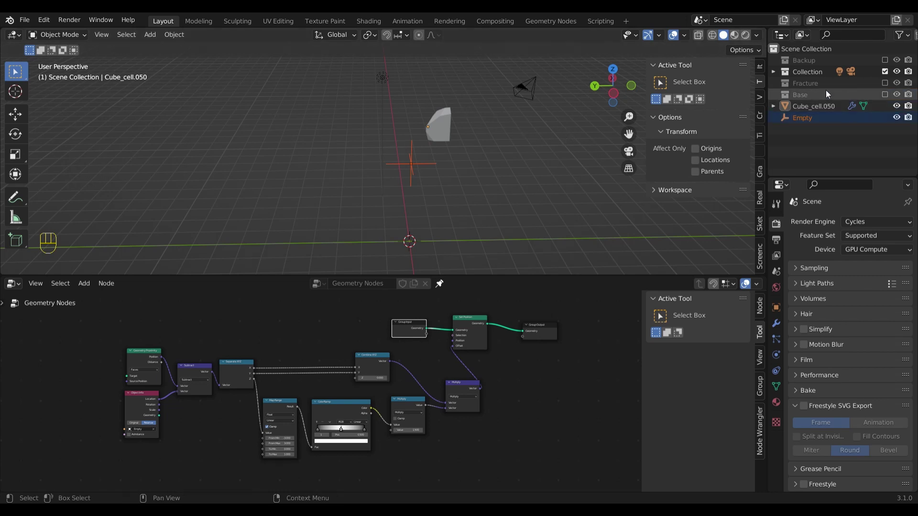
left_click(451, 130)
left_click(887, 88)
left_click_drag(807, 87, 758, 139)
left_click_drag(439, 181, 408, 173)
left_click(451, 138)
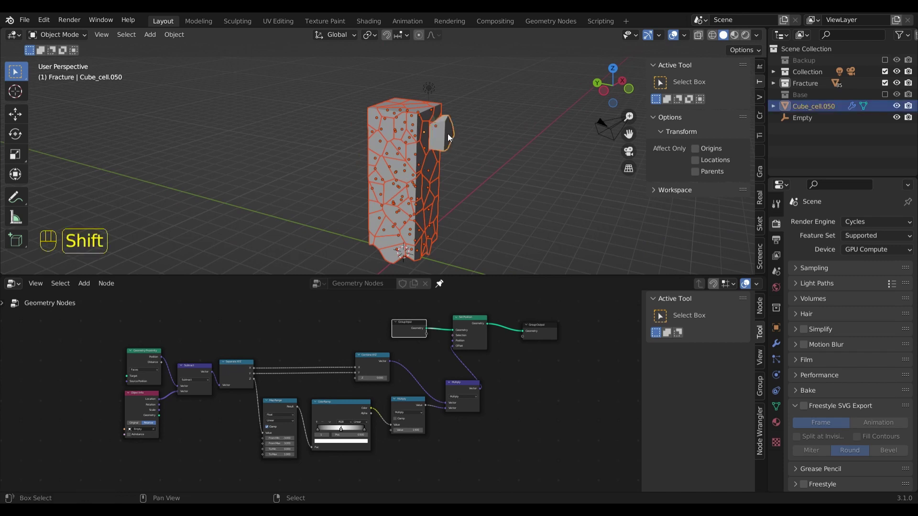
Copy the Geometry Nodes modifier to every selected fragment and inspect the tower
left_click(780, 346)
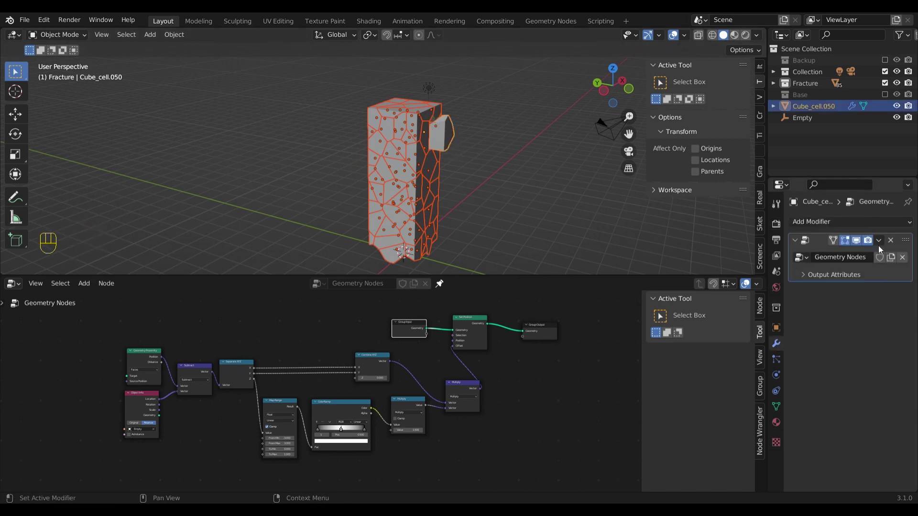
left_click_drag(881, 243, 852, 278)
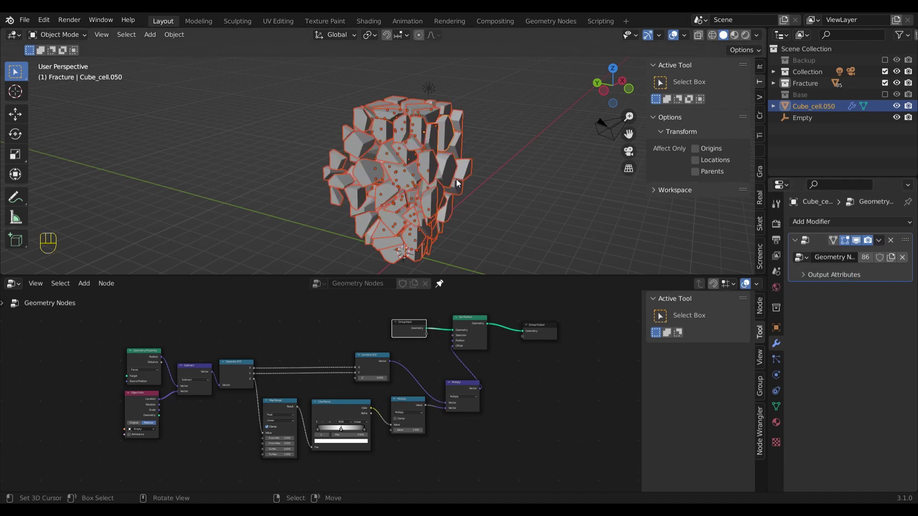
left_click_drag(464, 184, 463, 178)
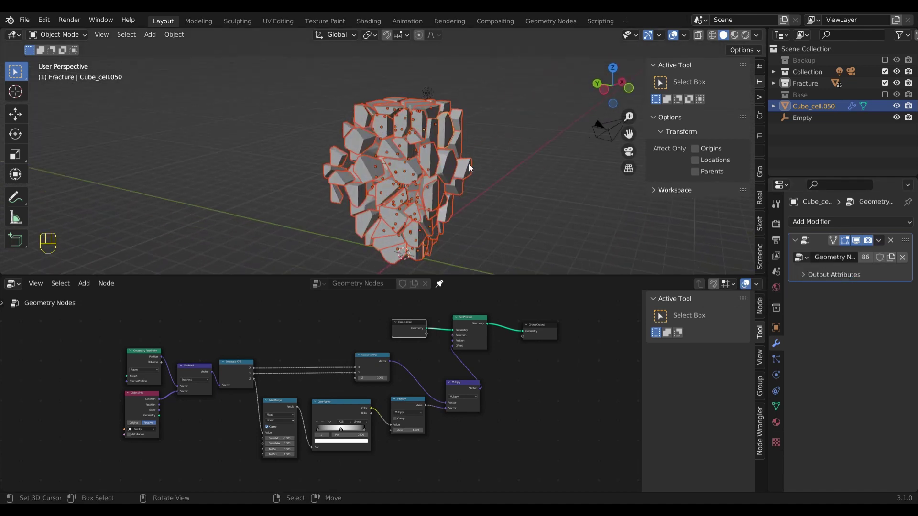
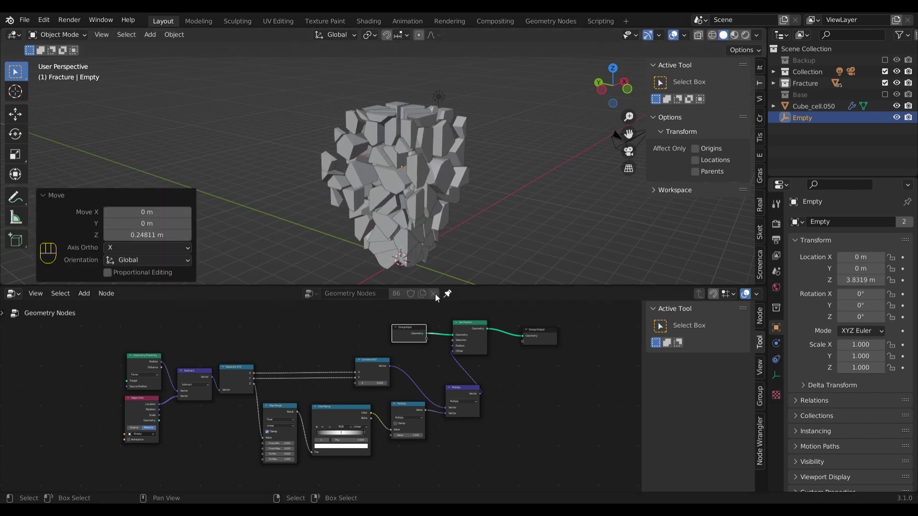
Set the offset Multiply value to 1.1 and test by moving the Empty on Z
left_click(443, 246)
left_click(455, 233)
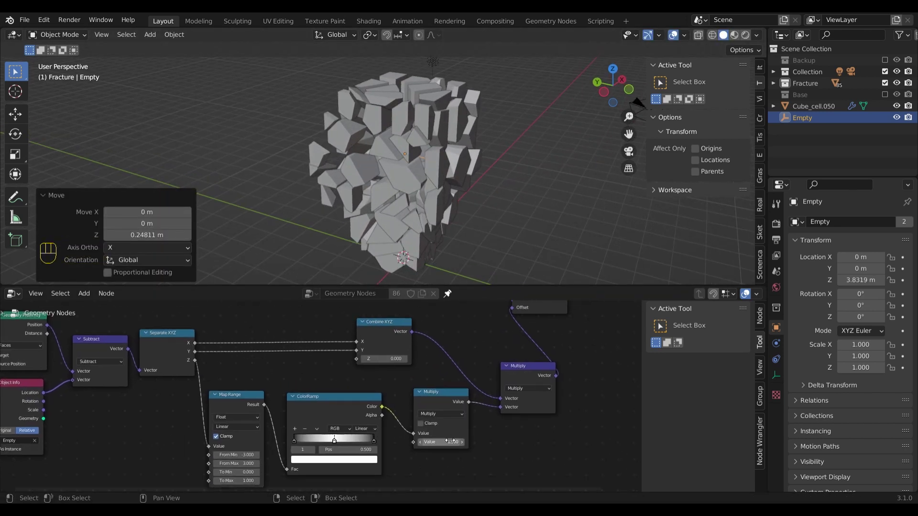
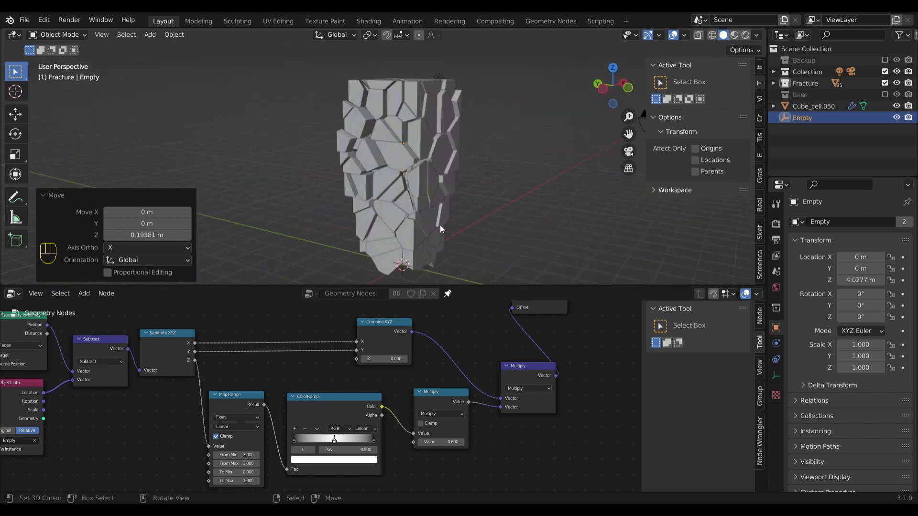
left_click(889, 97)
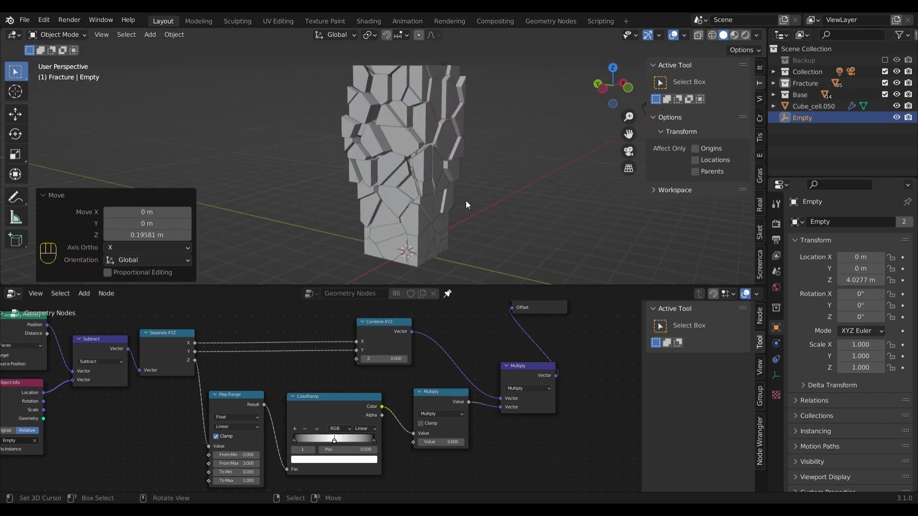
key("g")
key("z")
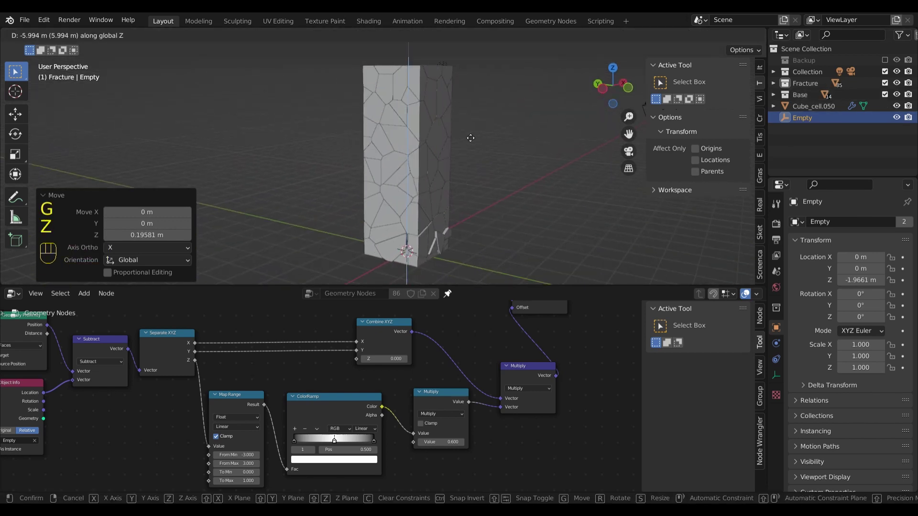
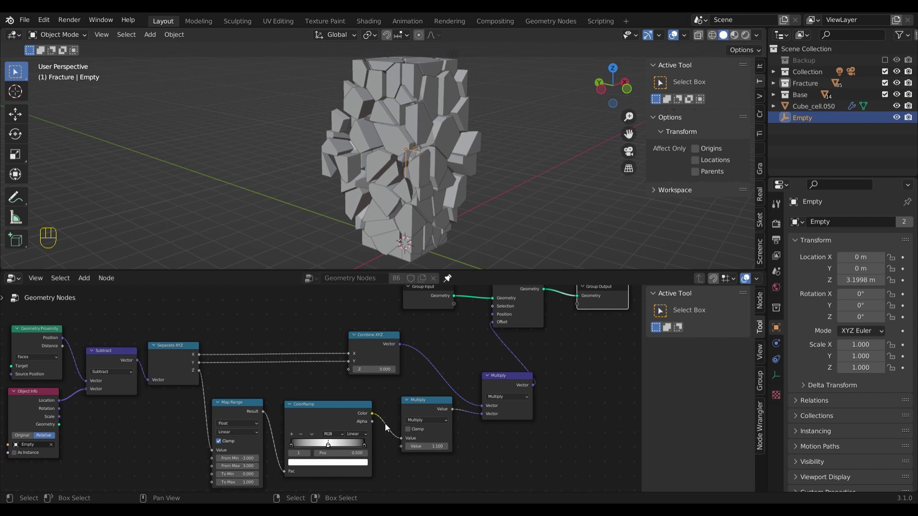
Slide the ColorRamp stop to 0.863 and test the burst by moving the Empty on Z
left_click_drag(331, 450, 329, 439)
key("g")
key("z")
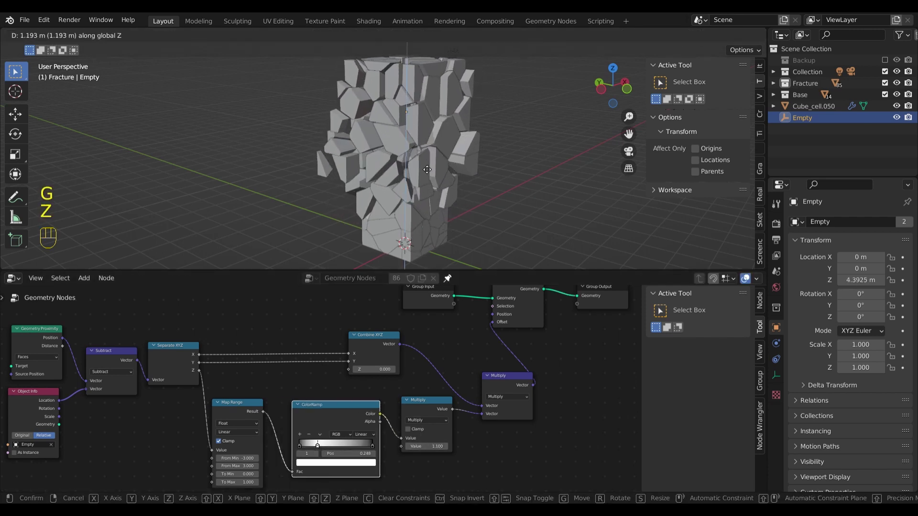
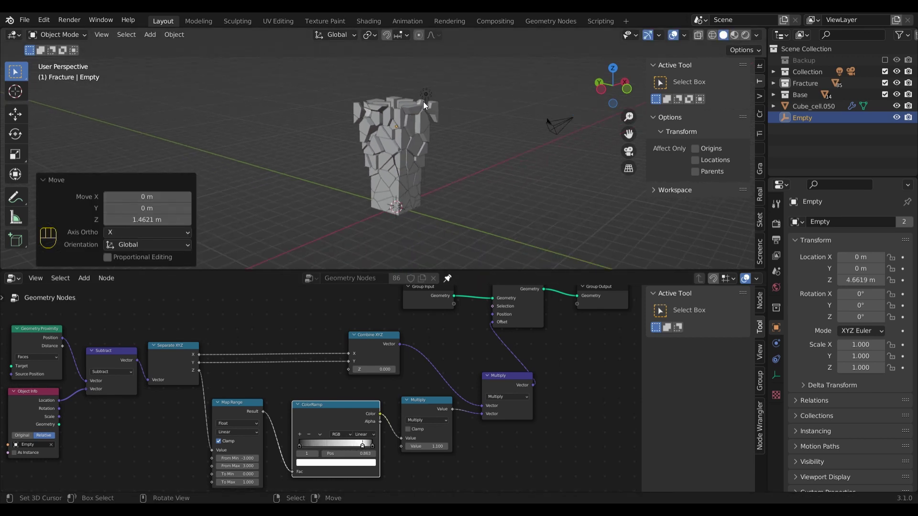
key("g")
key("z")
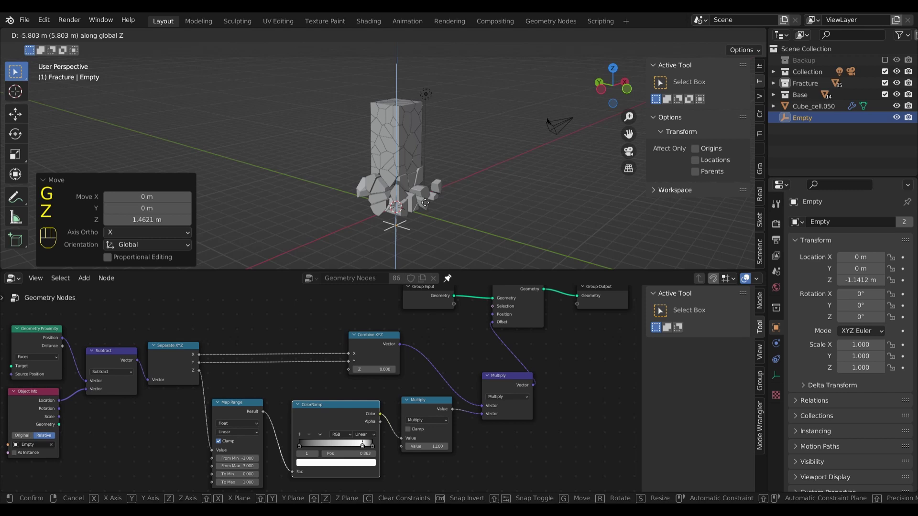
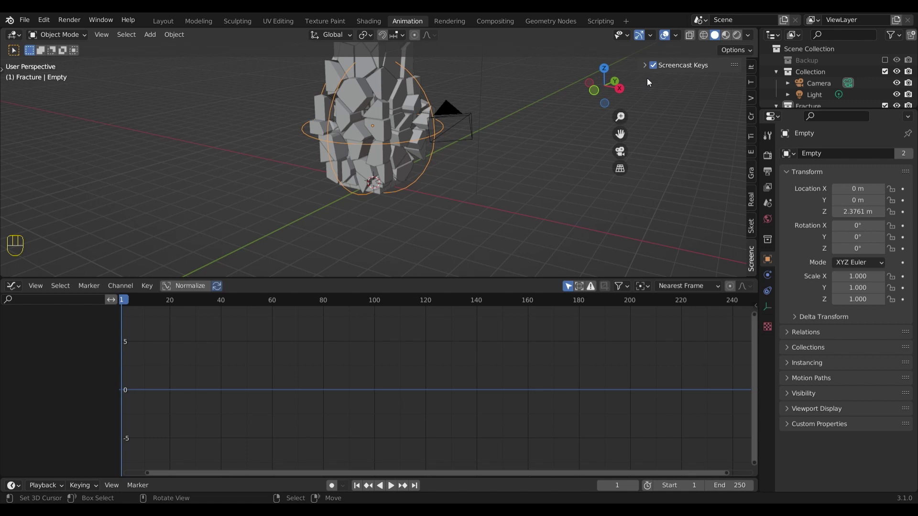
Place the Empty above the tower at frame 1 and keyframe its location
key("n")
left_click_drag(456, 160, 471, 185)
key("g")
key("z")
left_click(485, 50)
left_click_drag(449, 114, 449, 211)
left_click(442, 188)
key("g")
key("z")
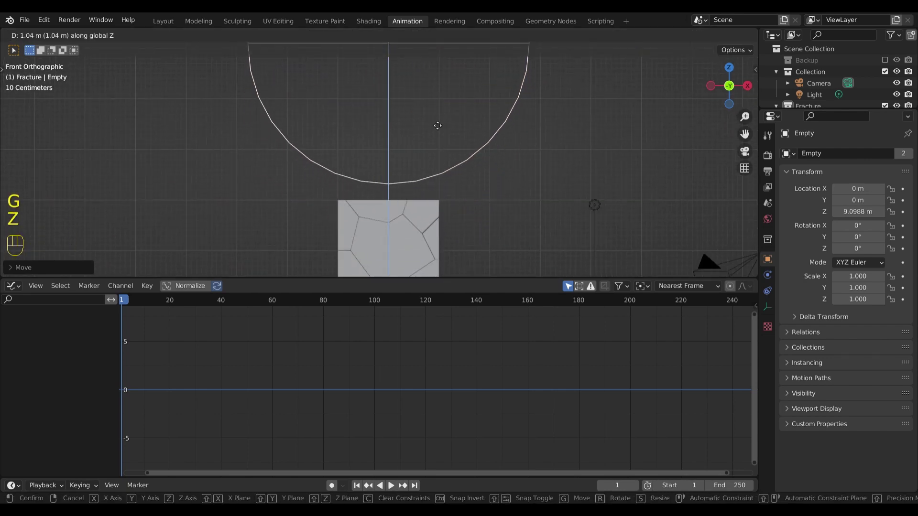
left_click(434, 124)
key("i")
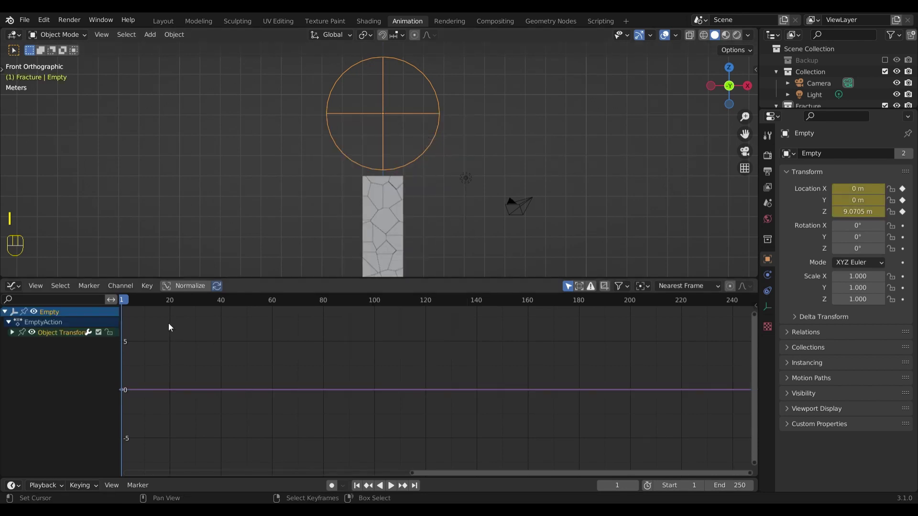
At frame 60 move the Empty below the tower's base, keyframe it and save the file
left_click(270, 304)
left_click(417, 207)
key("g")
key("z")
left_click_drag(423, 57, 403, 180)
left_click_drag(423, 209, 414, 109)
left_click(415, 159)
key("g")
key("z")
left_click_drag(461, 187, 451, 243)
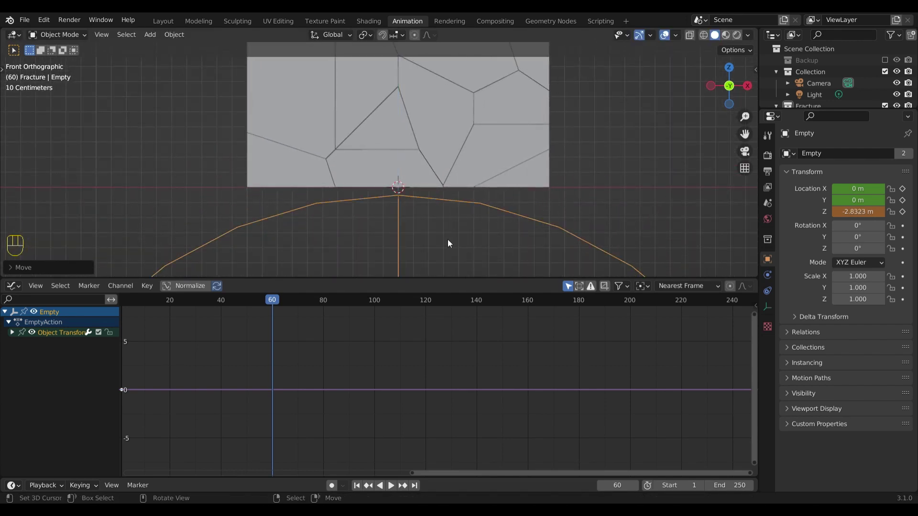
key("i")
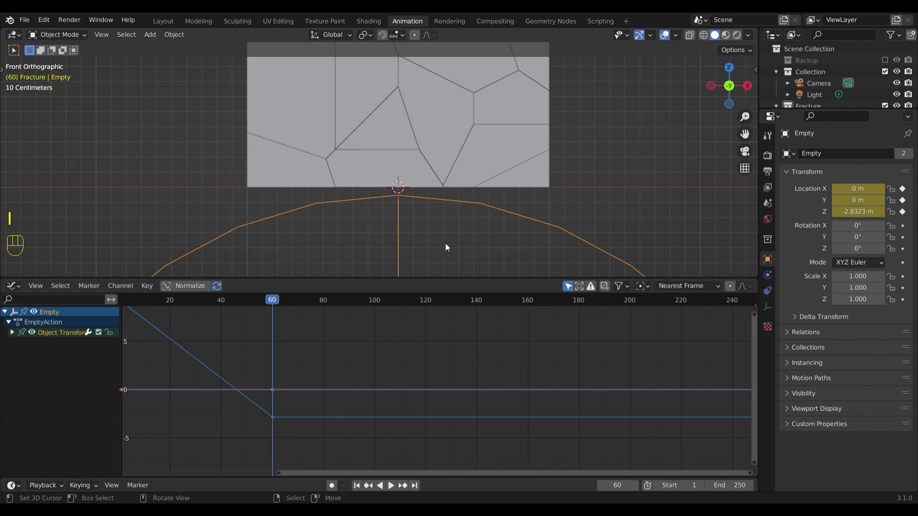
key("ctrl+s")
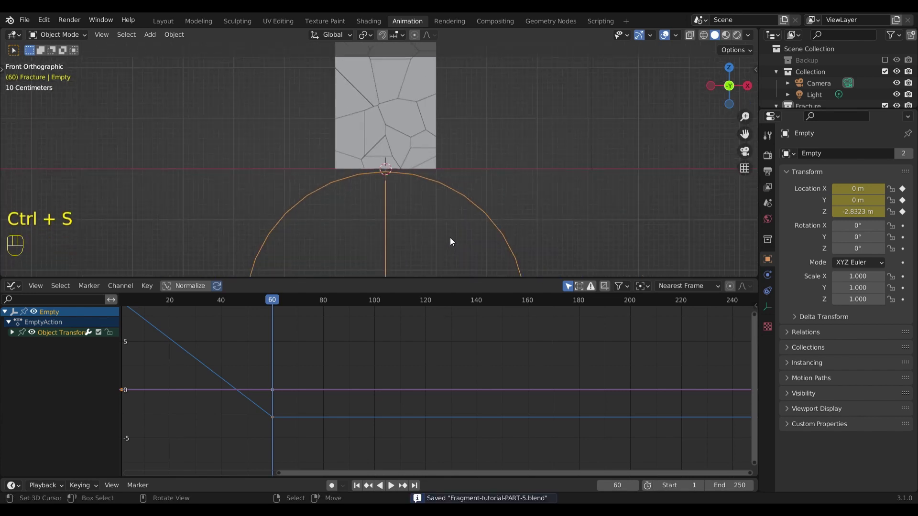
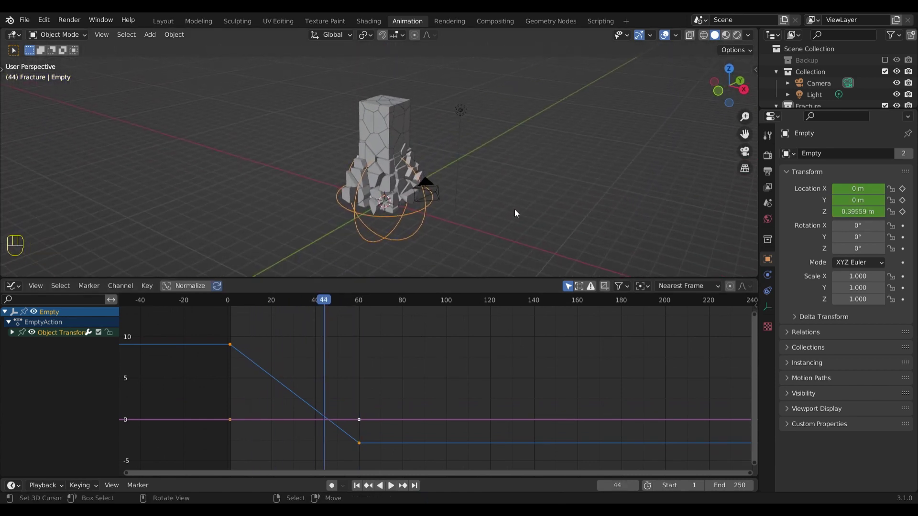
Add a Cycles modifier to the Empty's F-Curve and preview playback
key("n")
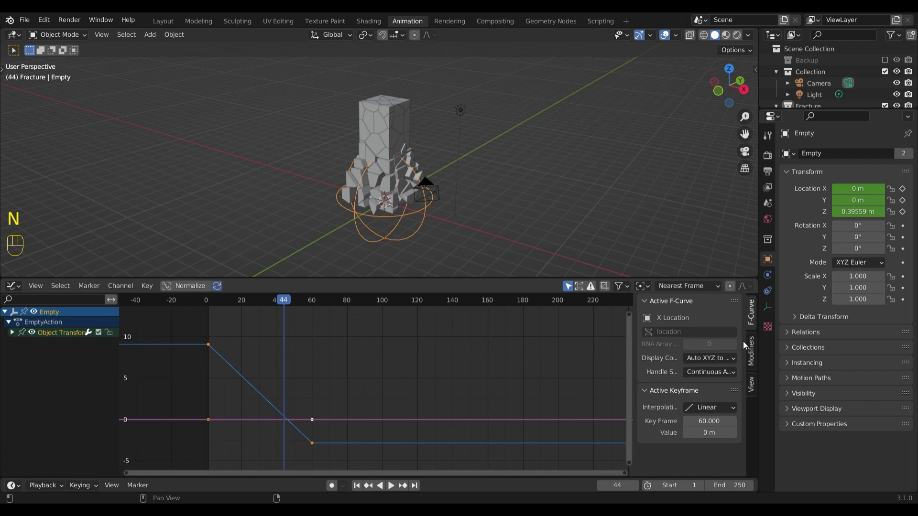
left_click(754, 349)
right_click(218, 345)
left_click_drag(687, 305, 681, 355)
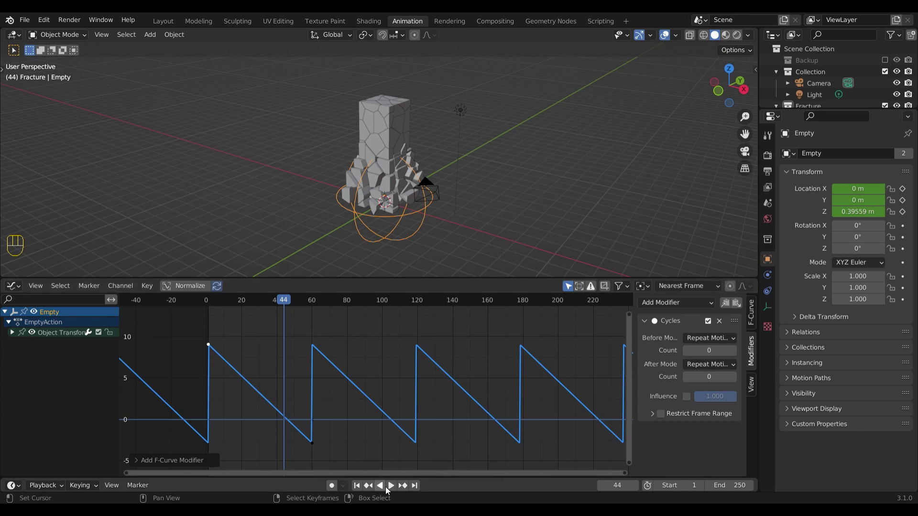
left_click(390, 489)
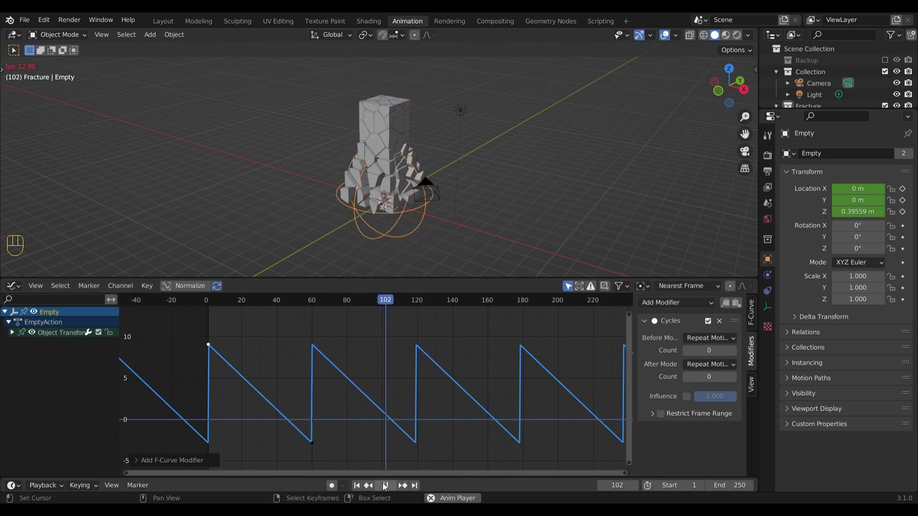
left_click(385, 486)
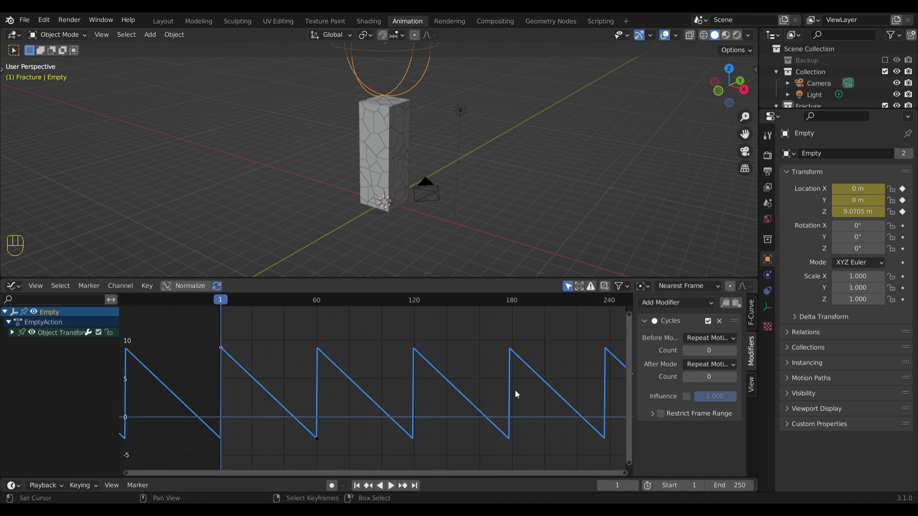
Set the Cycles modifier After count to 2 and scrub through the sweep
left_click(734, 380)
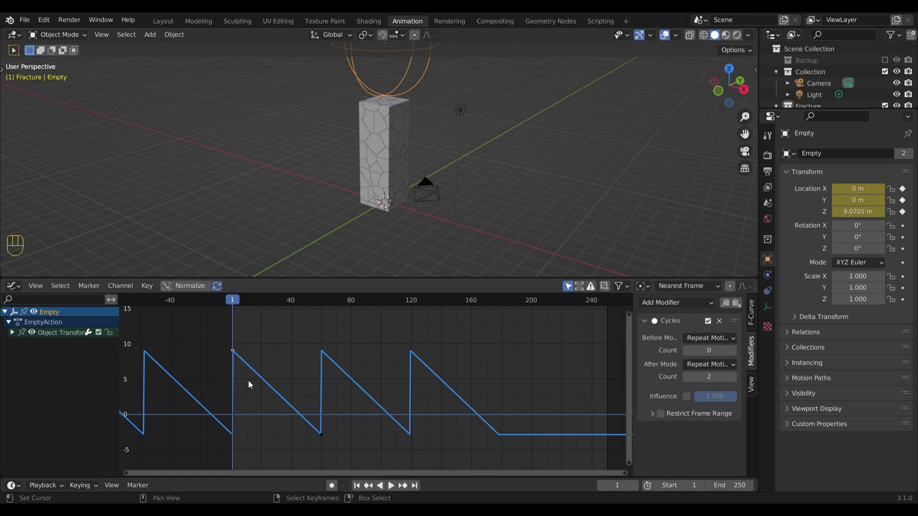
left_click_drag(392, 487, 317, 333)
right_click(327, 439)
left_click_drag(315, 304, 338, 310)
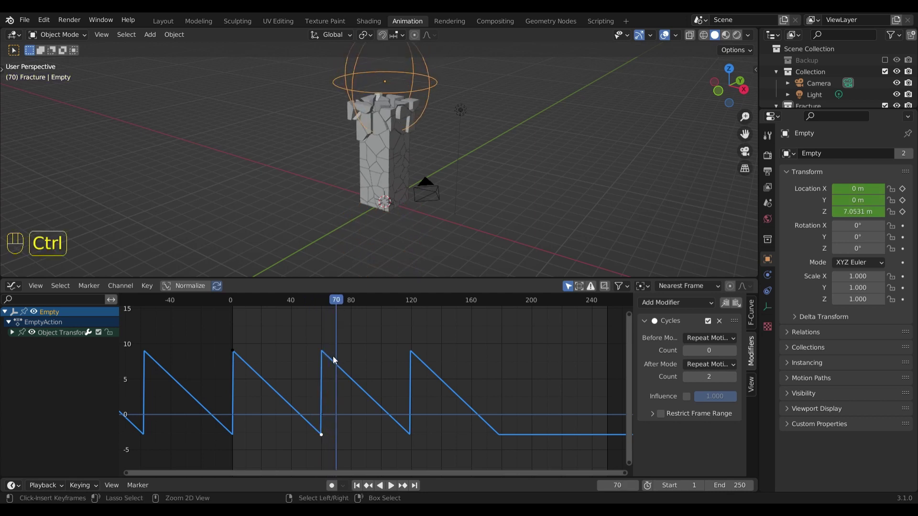
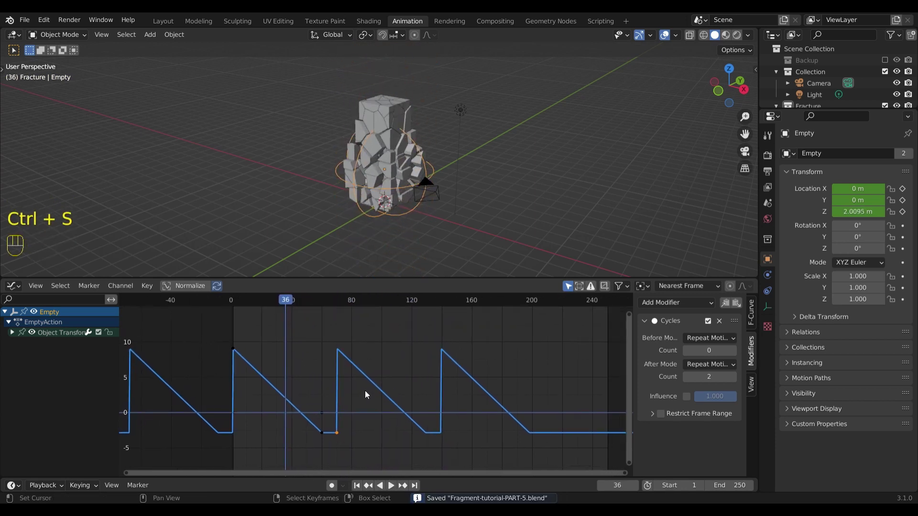
Set Cycles Before Mode to No Cycles, shift all keyframes later and play back
left_click_drag(721, 341, 720, 353)
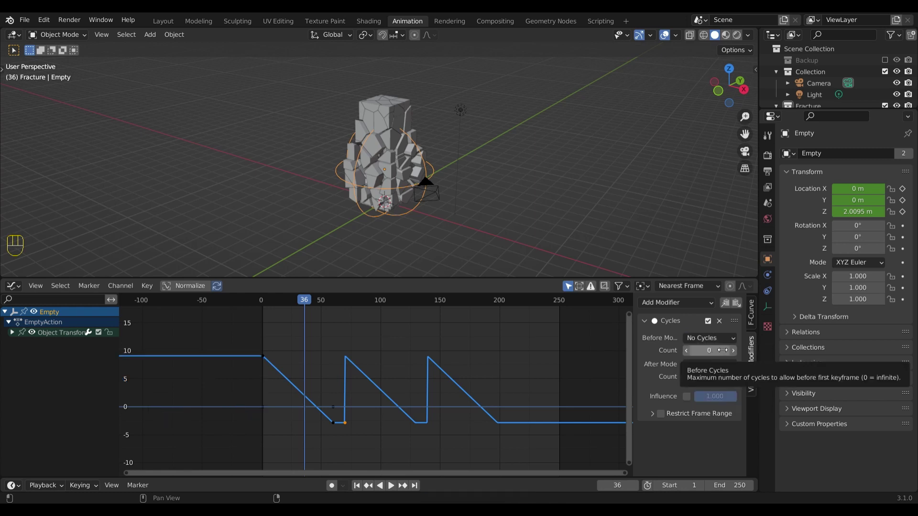
key("a")
key("a")
key("g")
key("y")
key("x")
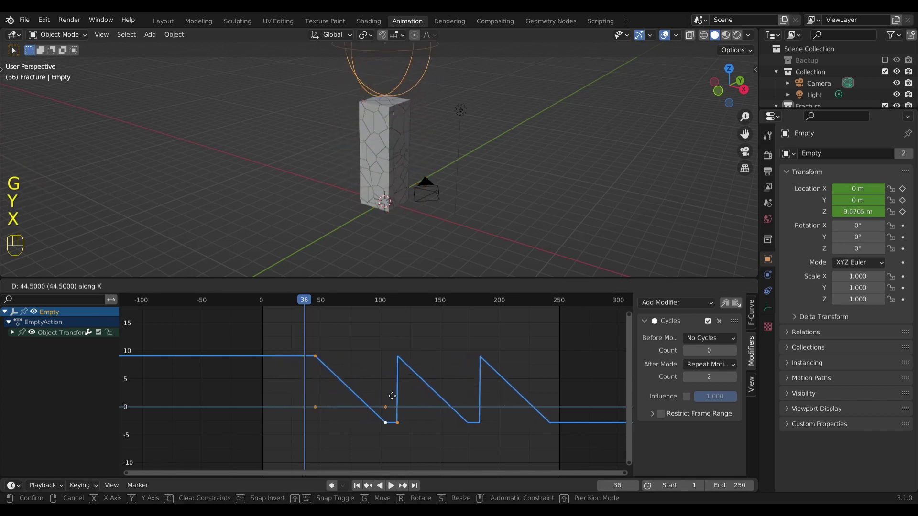
left_click(364, 394)
left_click_drag(305, 303, 547, 338)
key("shift+space")
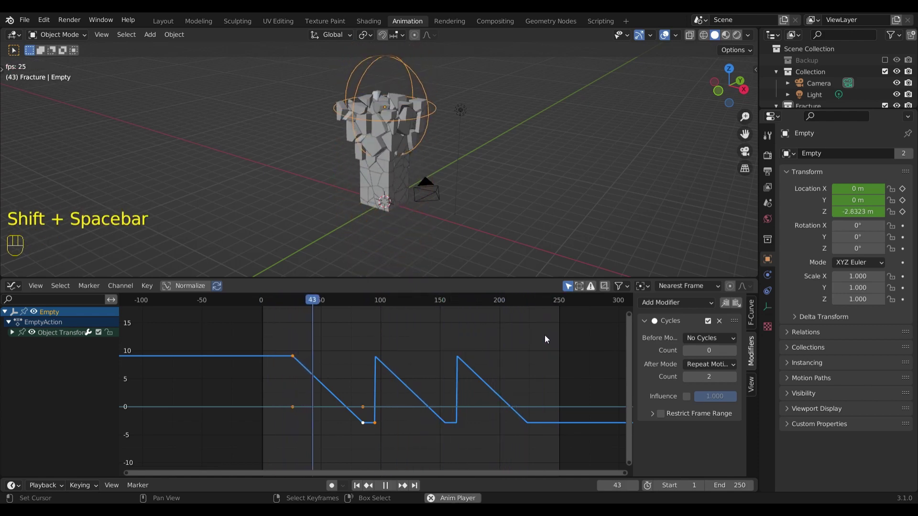
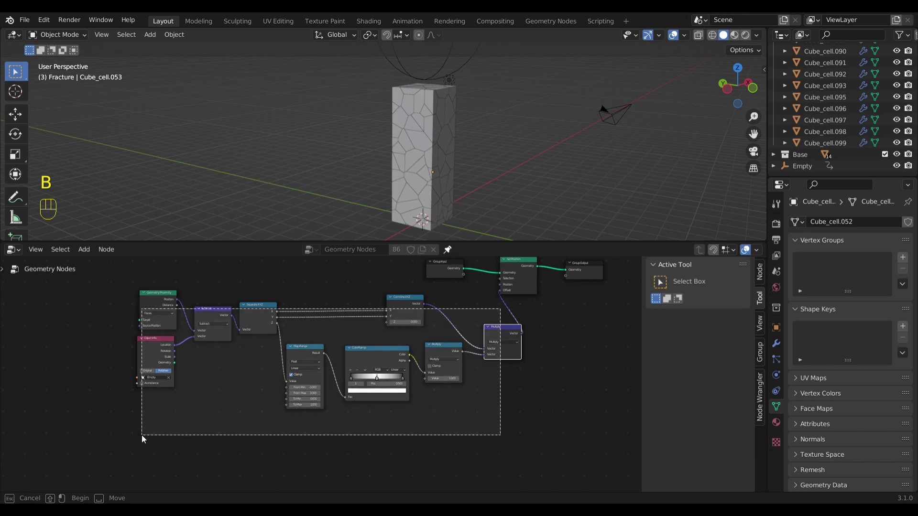
Duplicate the offset node chain below the original, delete its extra Multiply and save
key("shift+d")
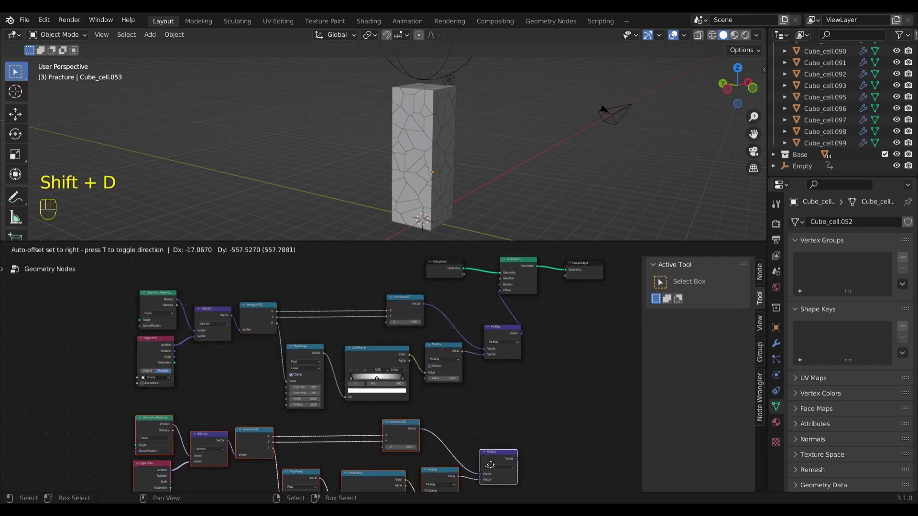
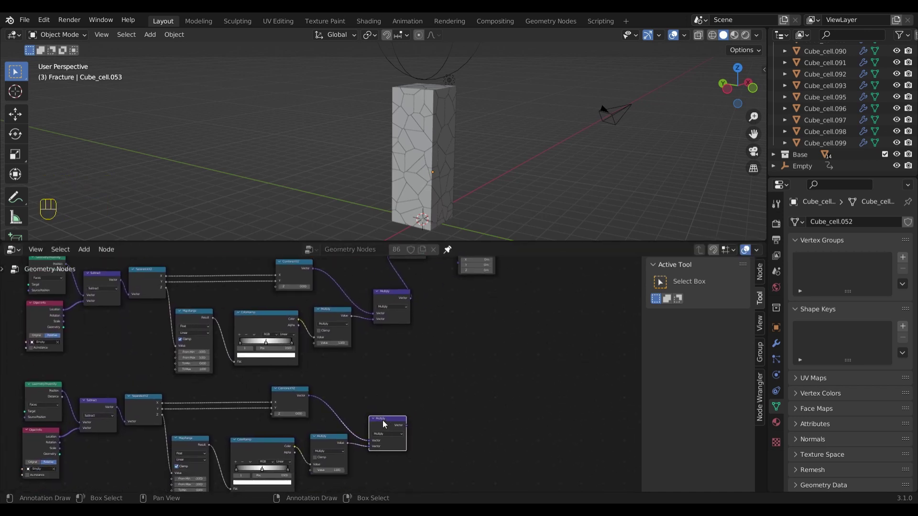
key("x")
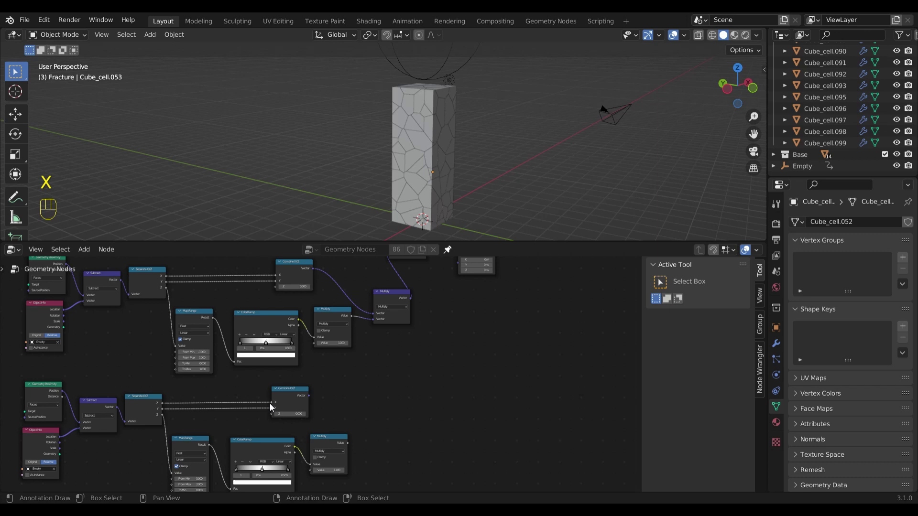
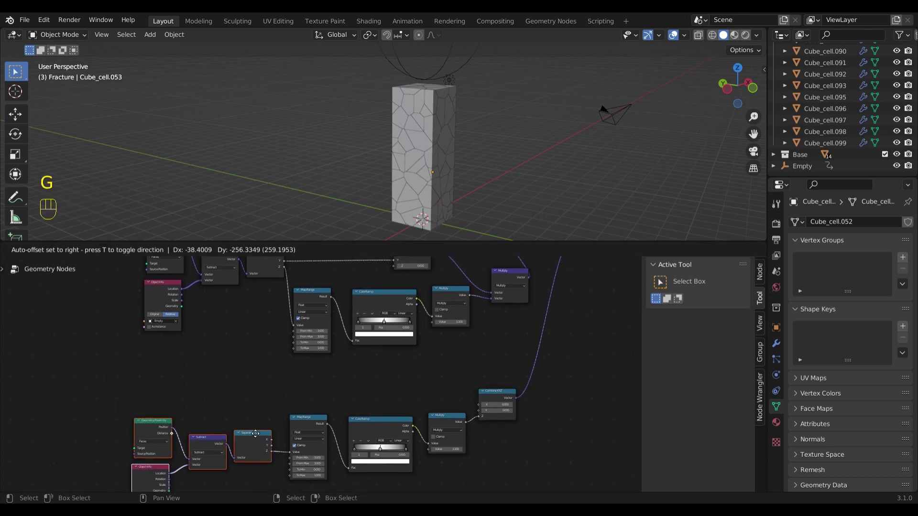
key("ctrl+s")
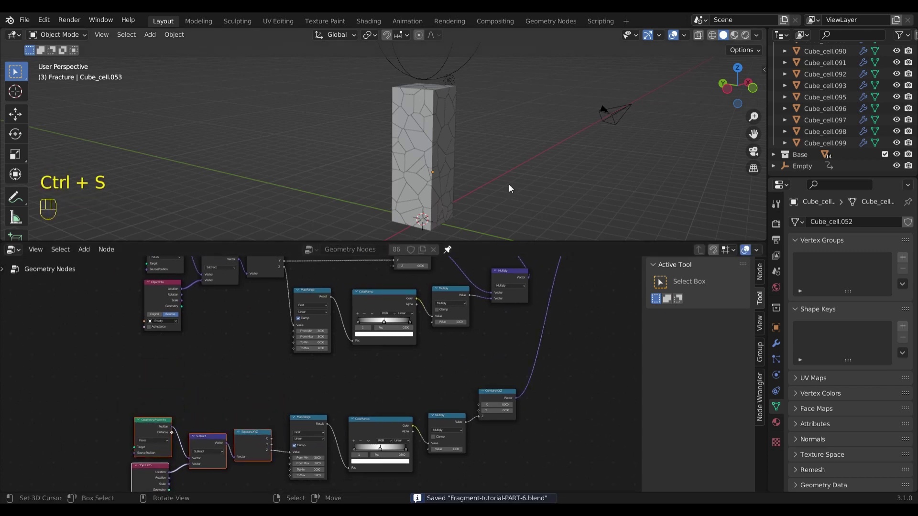
Add a cube empty Empty.001 and assign it to the second chain's Object Info node
key("shift+a")
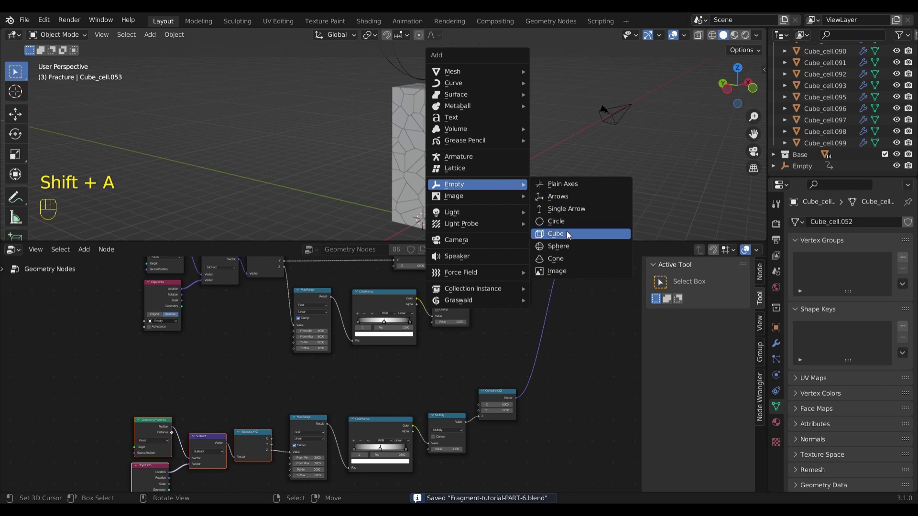
left_click_drag(468, 199, 501, 137)
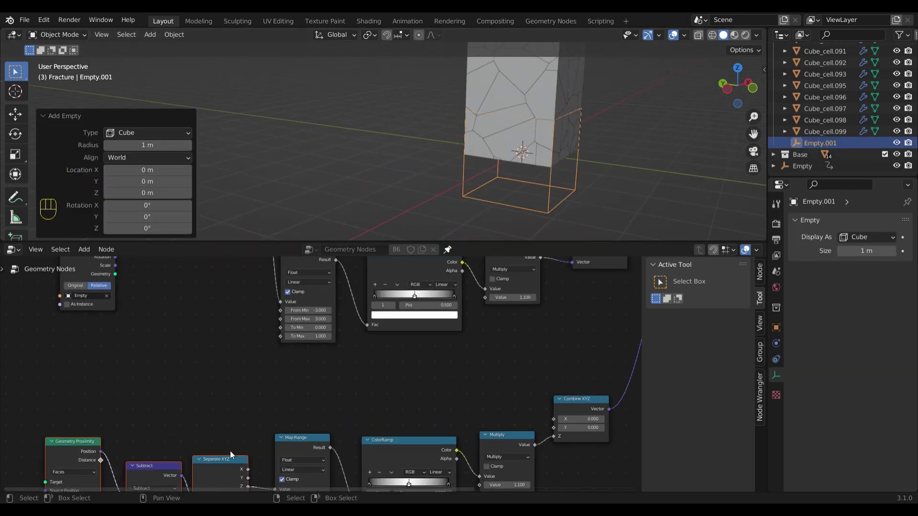
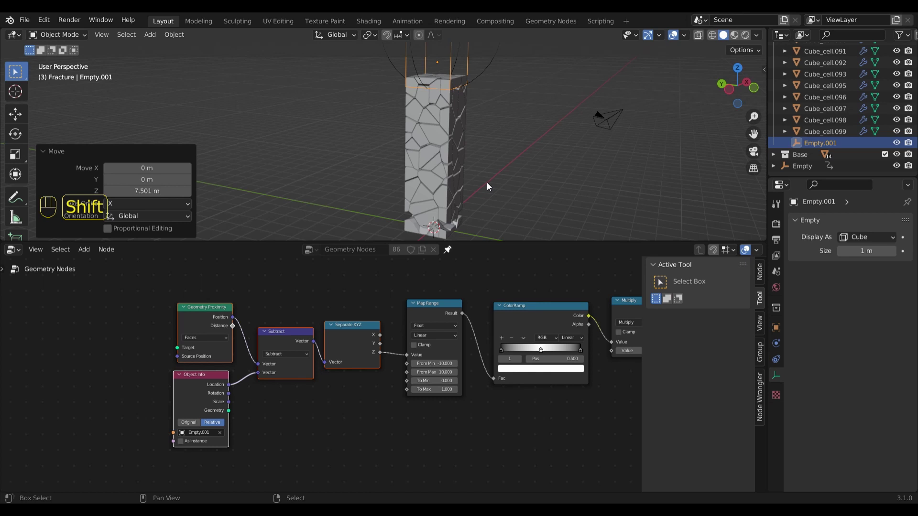
left_click(485, 205)
left_click_drag(482, 211, 475, 200)
middle_click(476, 194)
left_click(471, 188)
Raise the cube empty above the tower along Z to test the second chain
key("g")
key("z")
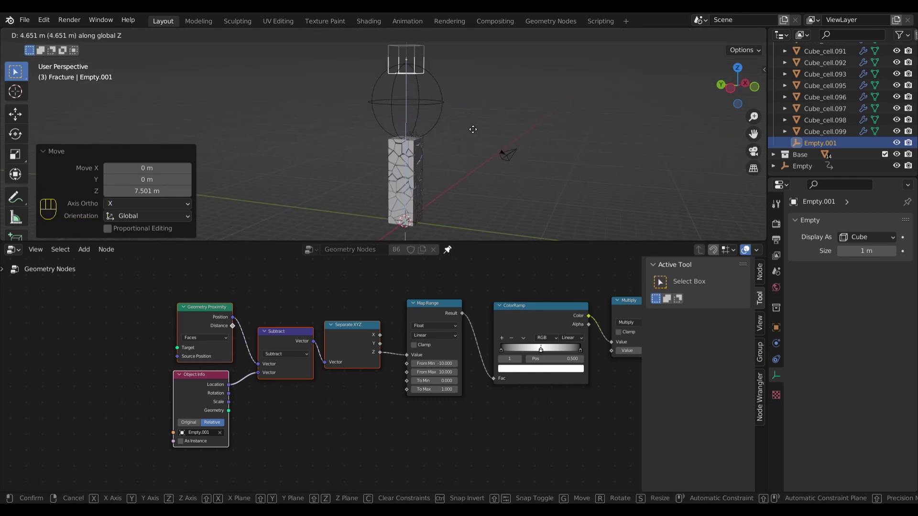
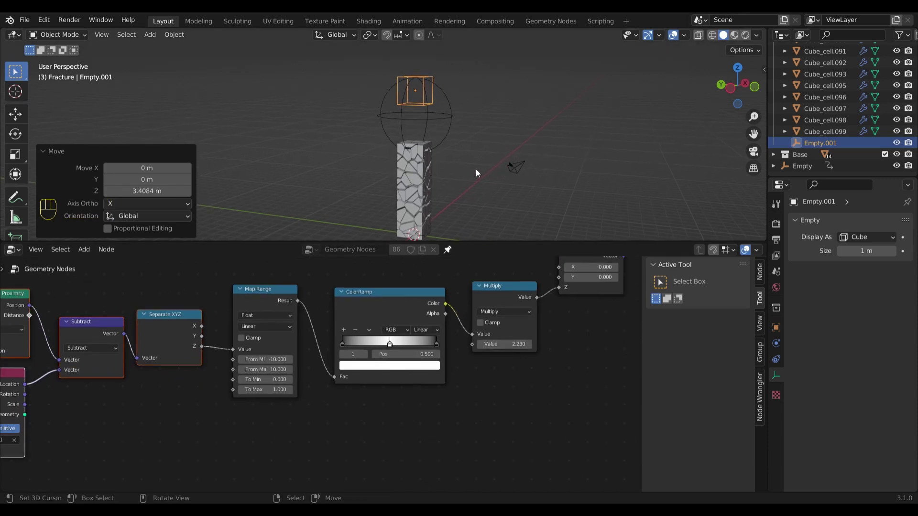
key("g")
key("z")
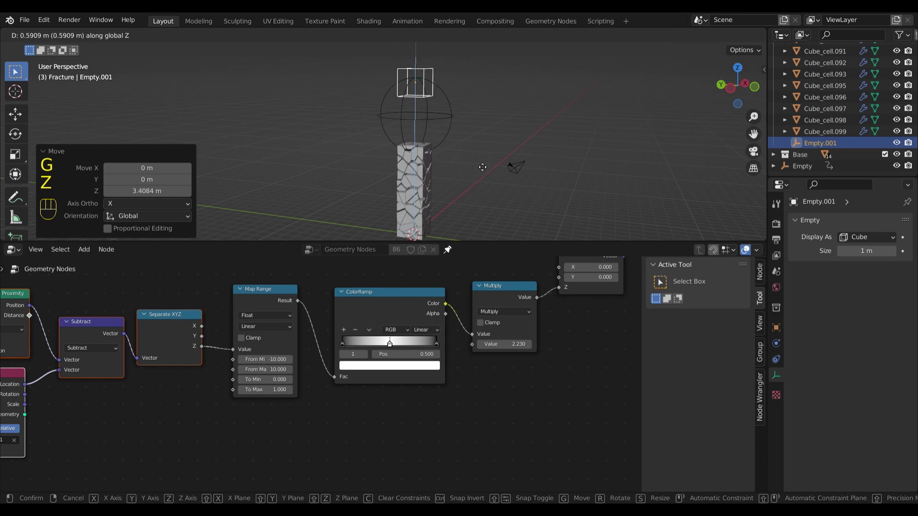
left_click(482, 171)
middle_click(485, 198)
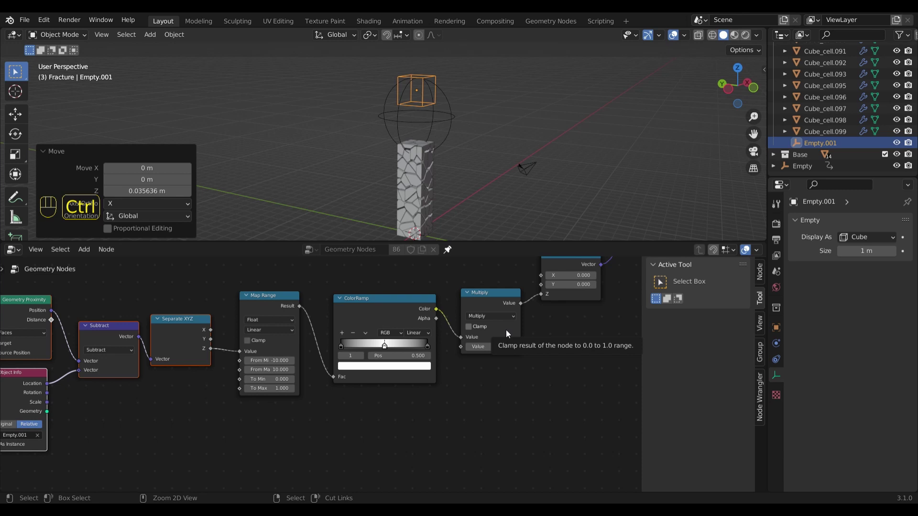
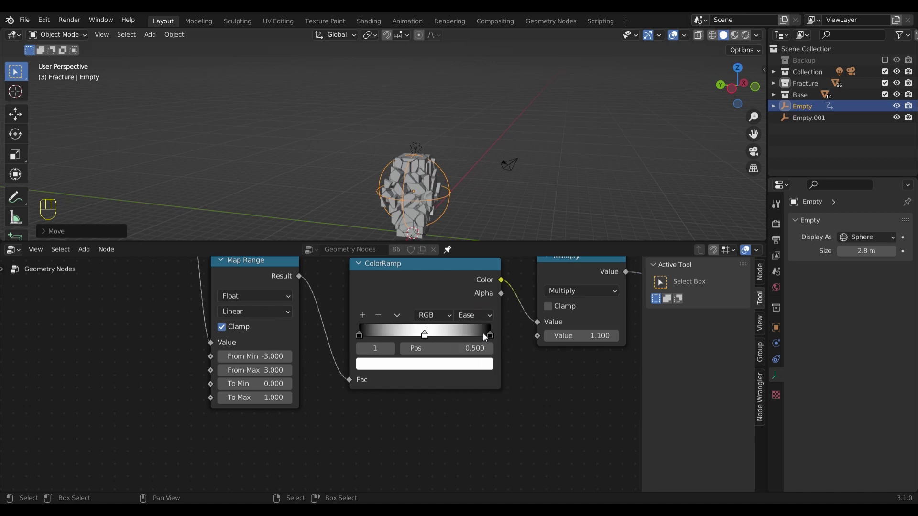
Narrow the ColorRamp's white band between black stops with Constant interpolation
left_click_drag(446, 194, 438, 108)
left_click_drag(448, 135, 433, 139)
left_click(467, 168)
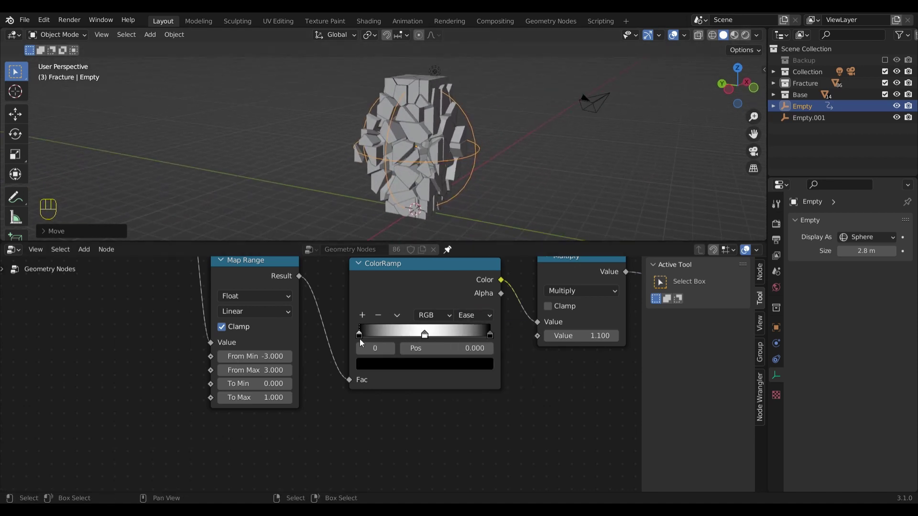
left_click_drag(366, 338, 424, 338)
left_click_drag(483, 335, 458, 336)
left_click(428, 341)
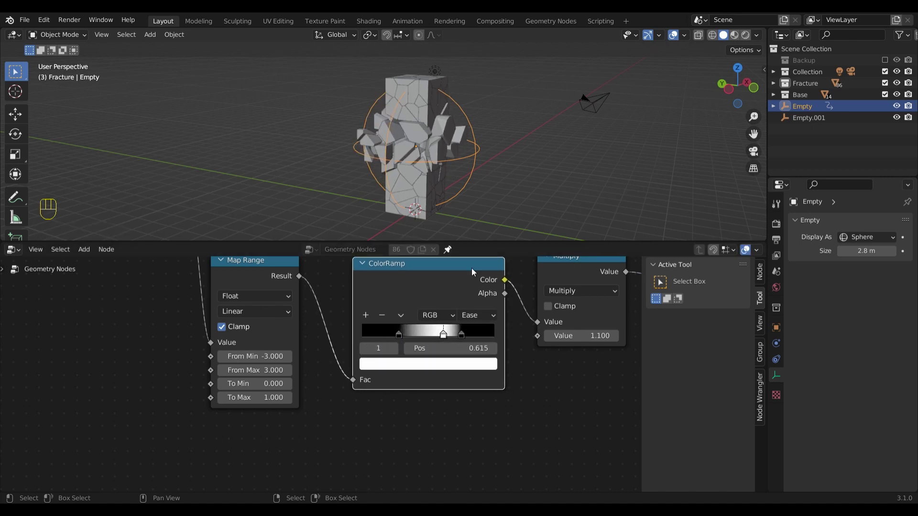
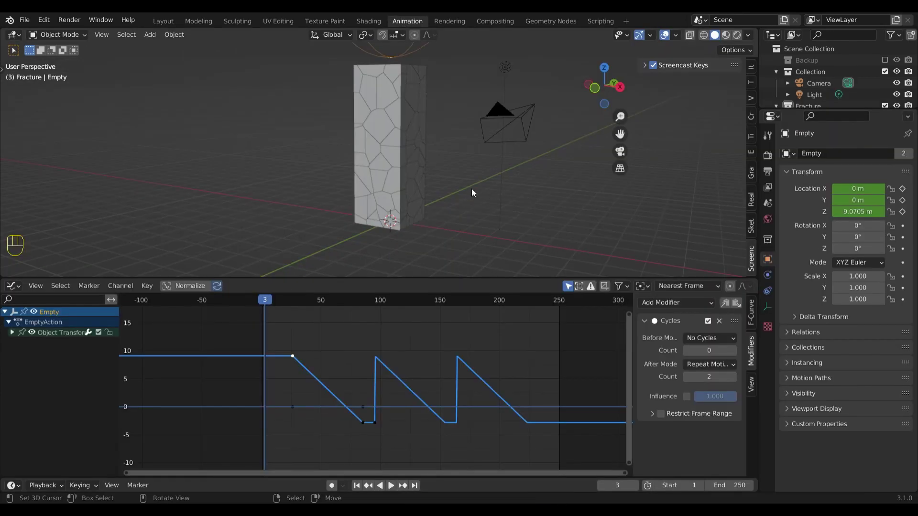
Give the Empty's Z keyframes an eased interpolation and play back
key("shift+space")
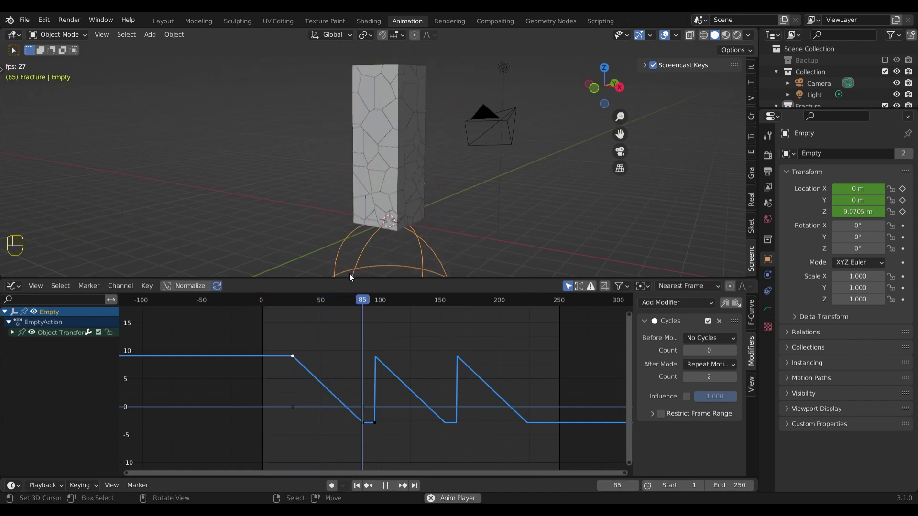
key("Escape")
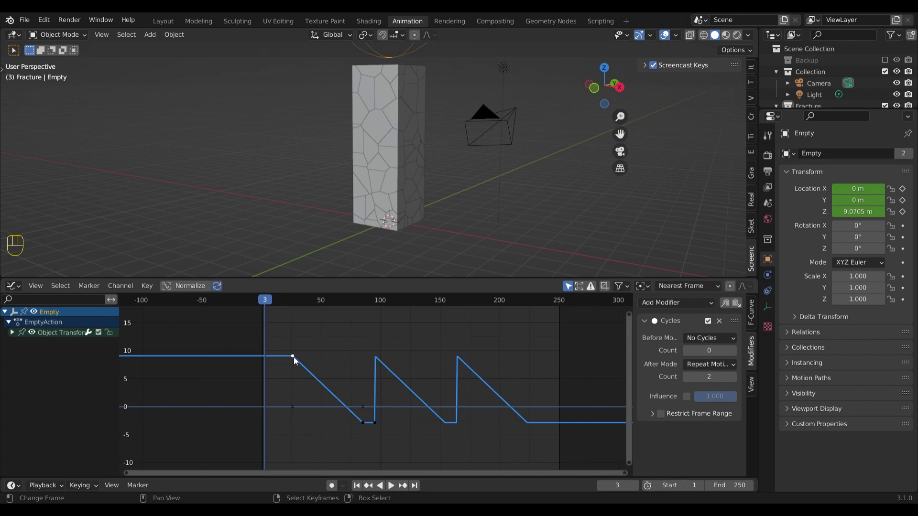
key("t")
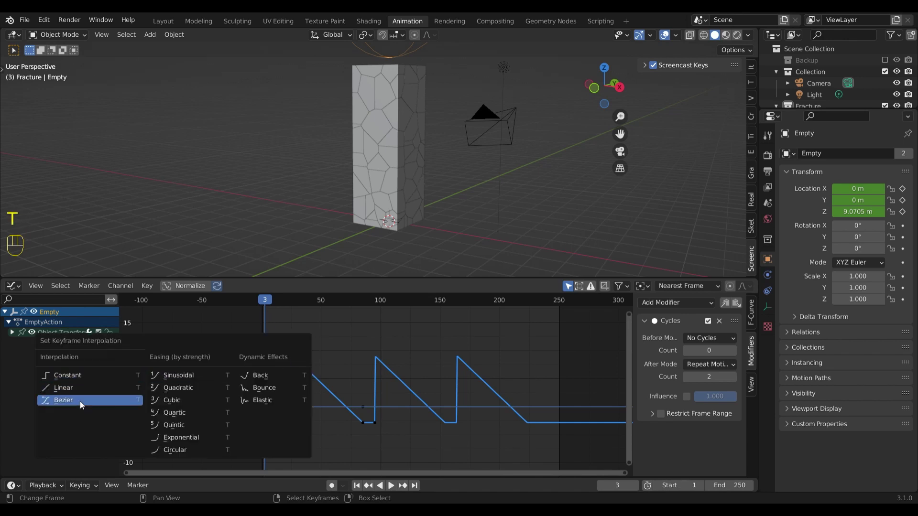
left_click_drag(295, 360, 317, 361)
left_click_drag(317, 361, 332, 356)
key("g")
left_click_drag(318, 408, 317, 335)
key("shift+space")
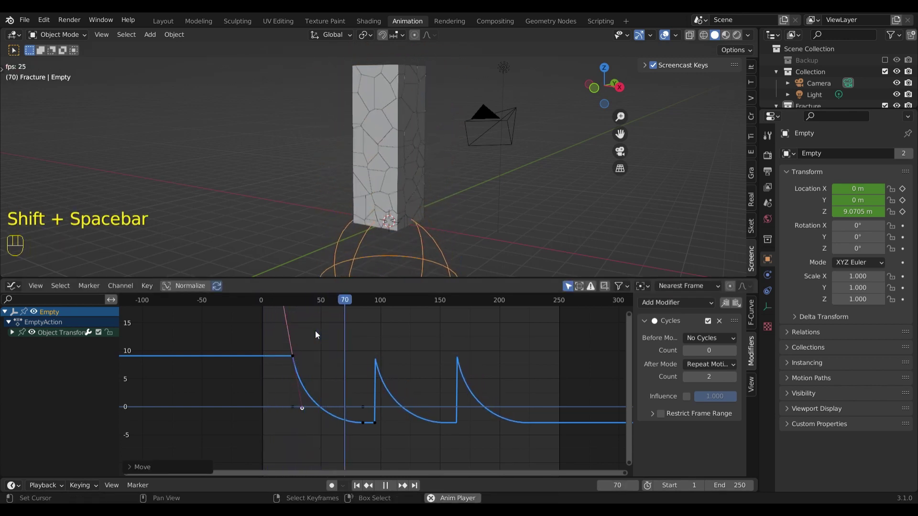
key("Escape")
Reshape the keyframe handles for the falloff curve and preview the final animation
left_click(306, 413)
left_click(304, 411)
key("g")
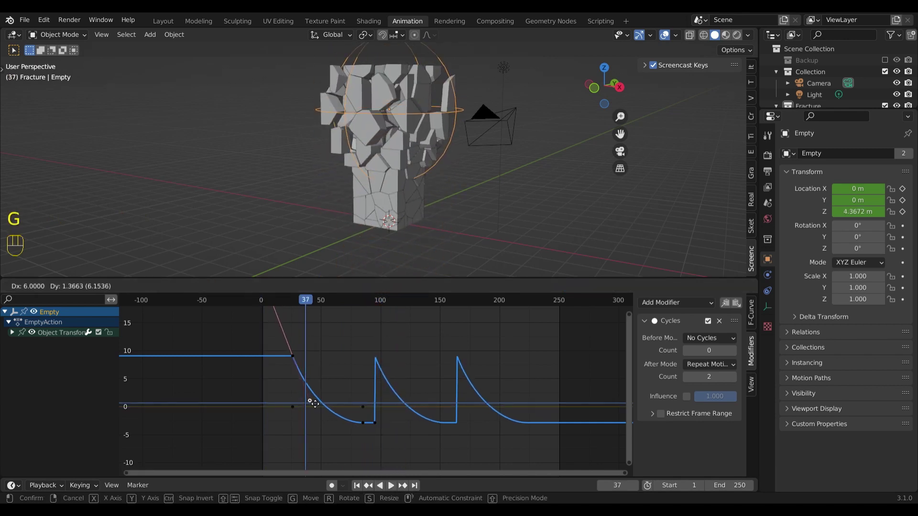
left_click_drag(312, 395, 308, 306)
left_click_drag(308, 303, 282, 303)
key("shift+space")
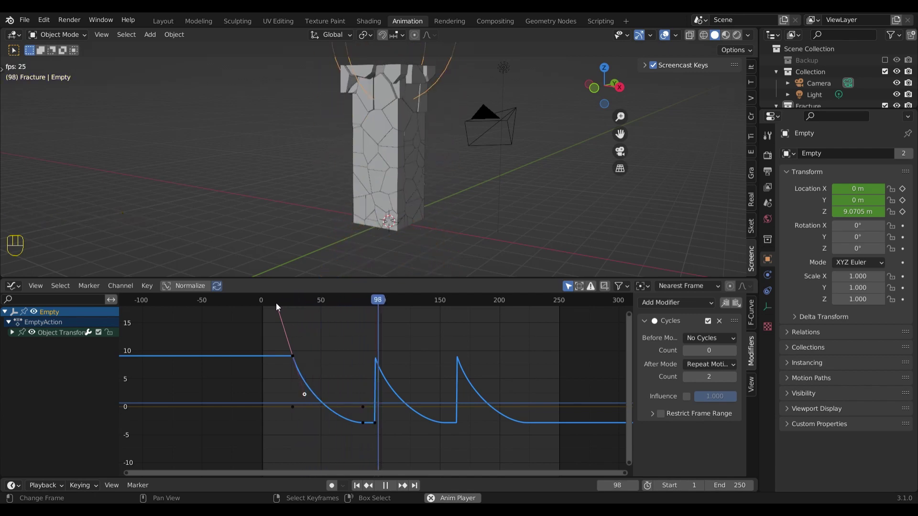
key("Escape")
key("g")
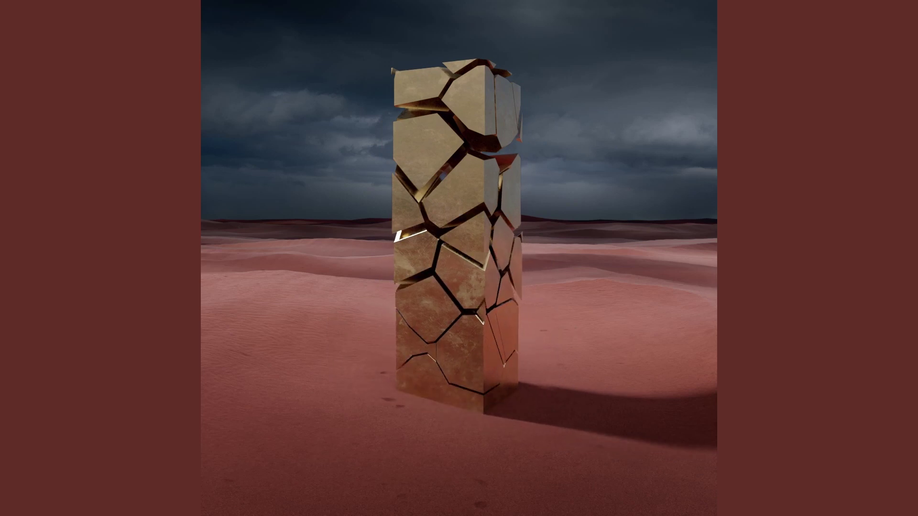